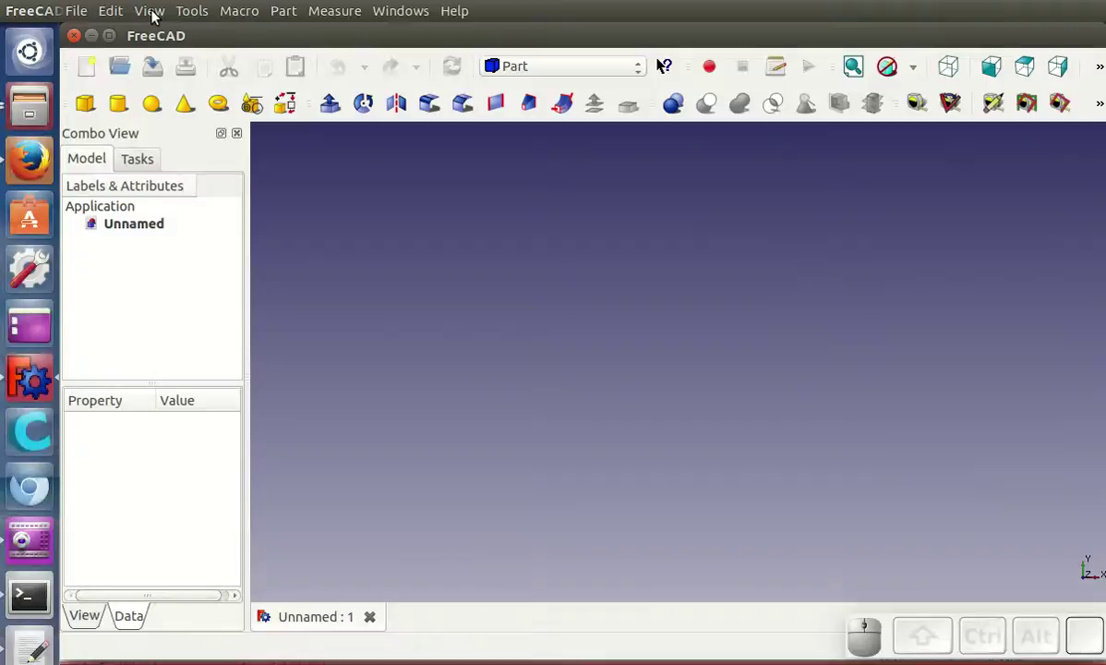
Step: Show the Python console via View > Views, fit all content in the 3D view, and focus the console
left_click(159, 16)
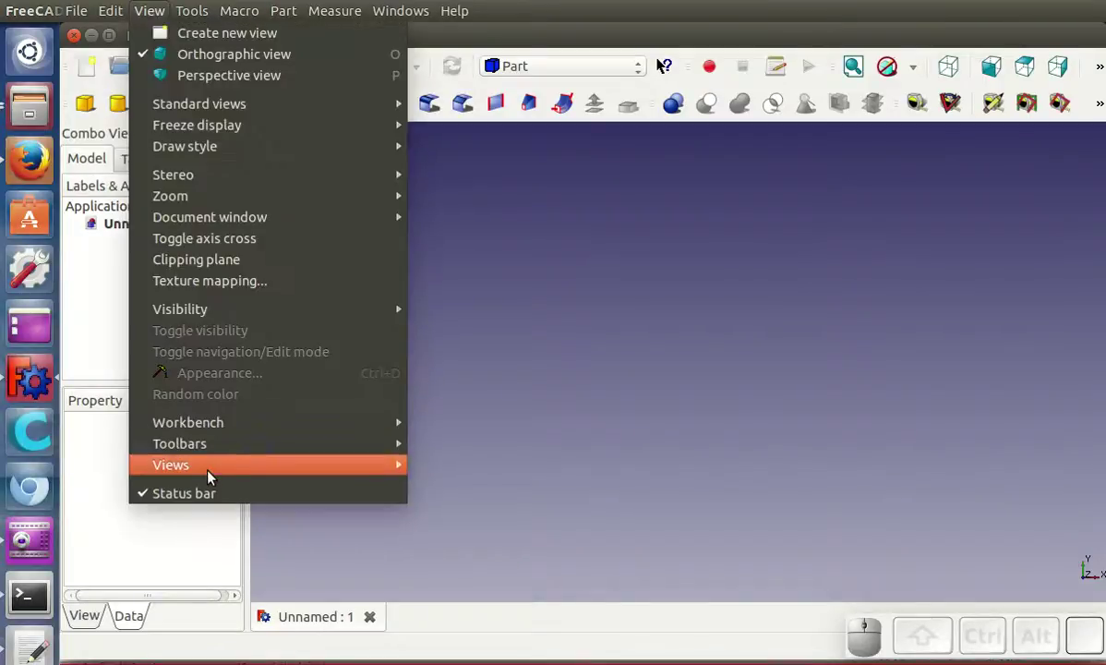
left_click(485, 577)
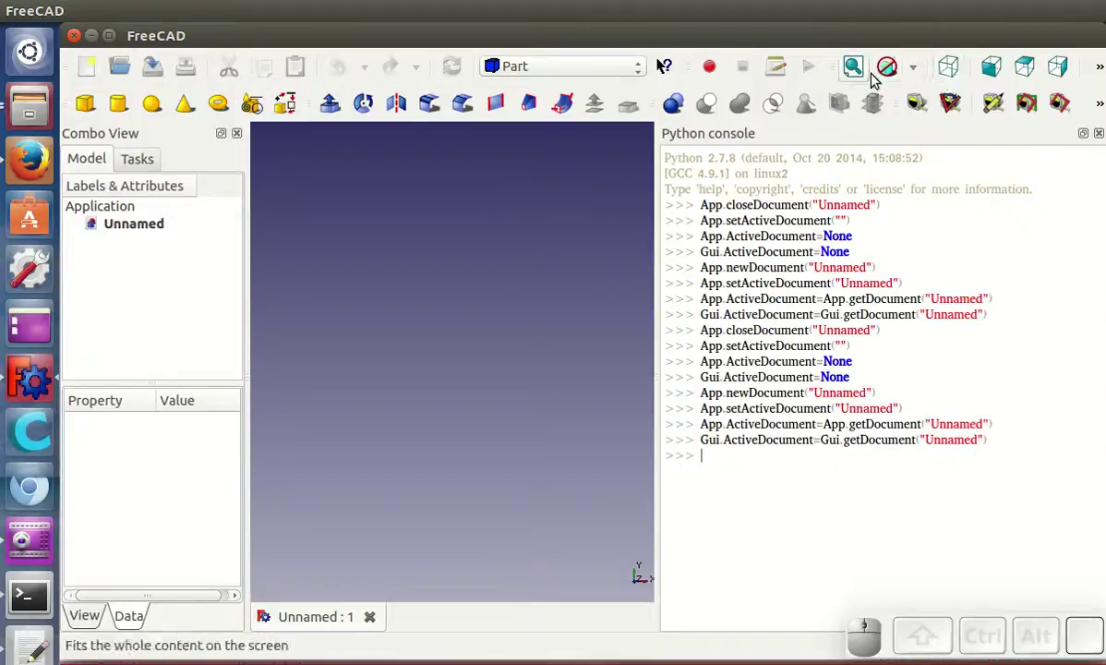
left_click(860, 69)
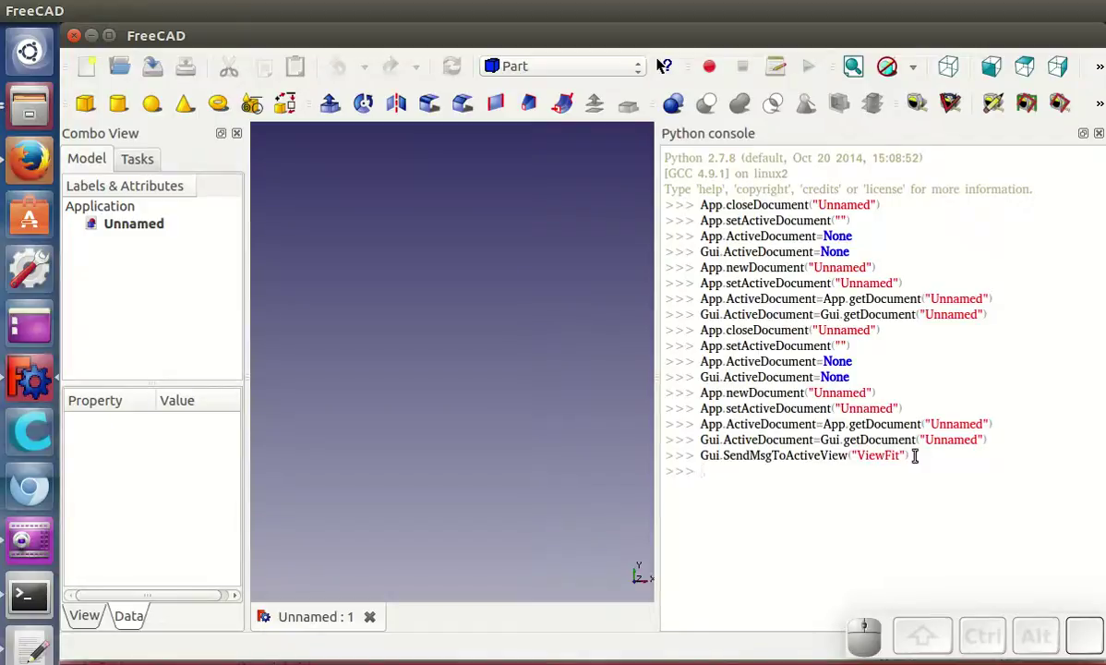
left_click(913, 450)
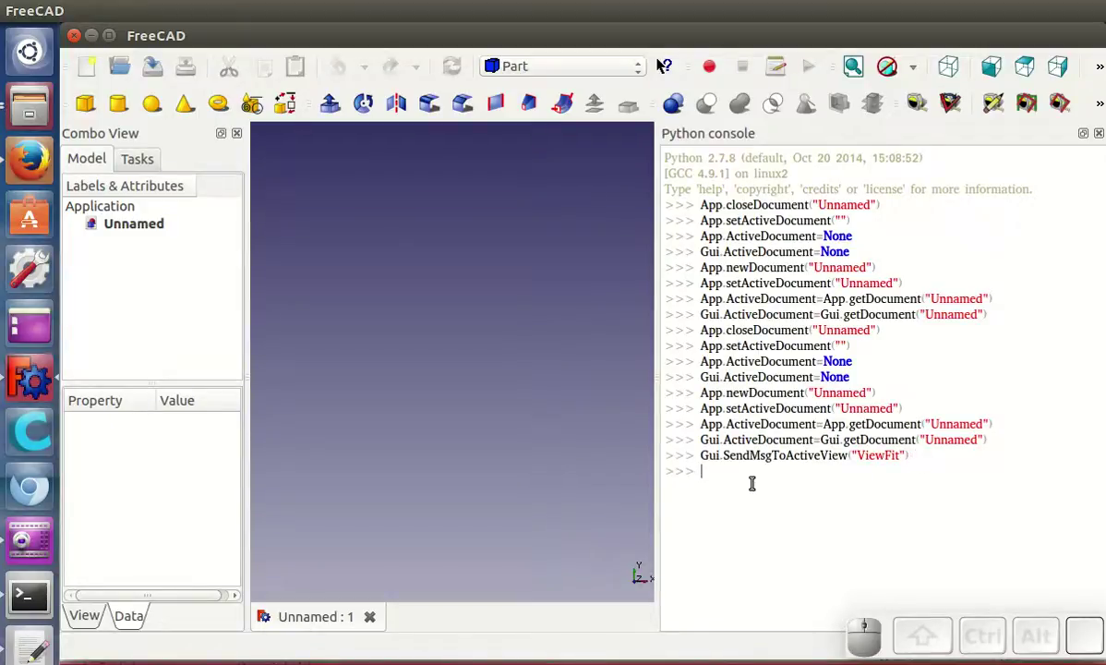
left_click(724, 468)
Step: Clear the console from its context menu and run 'from pyooml import *' twice
right_click(724, 468)
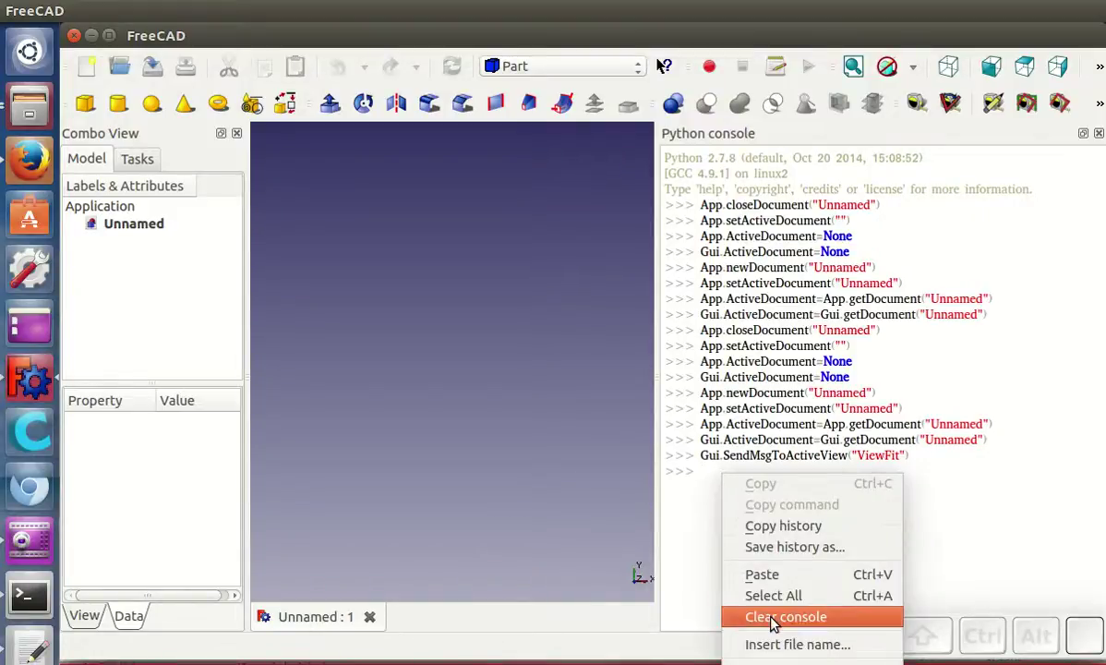
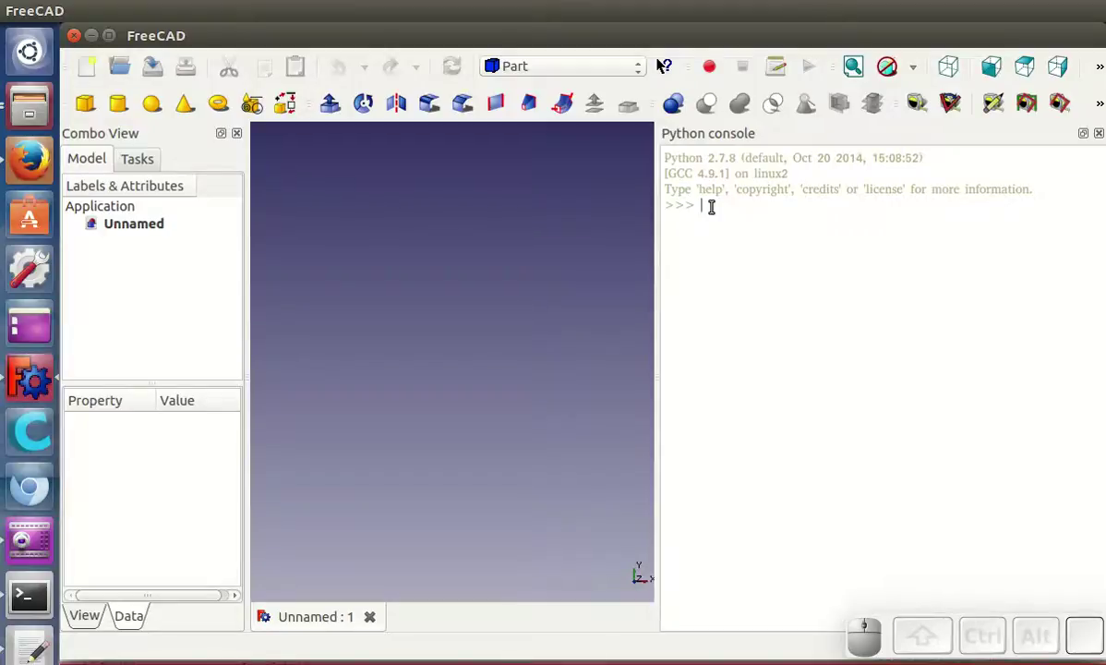
key("space")
key("space")
key("space")
key("Return")
key("Up")
key("Return")
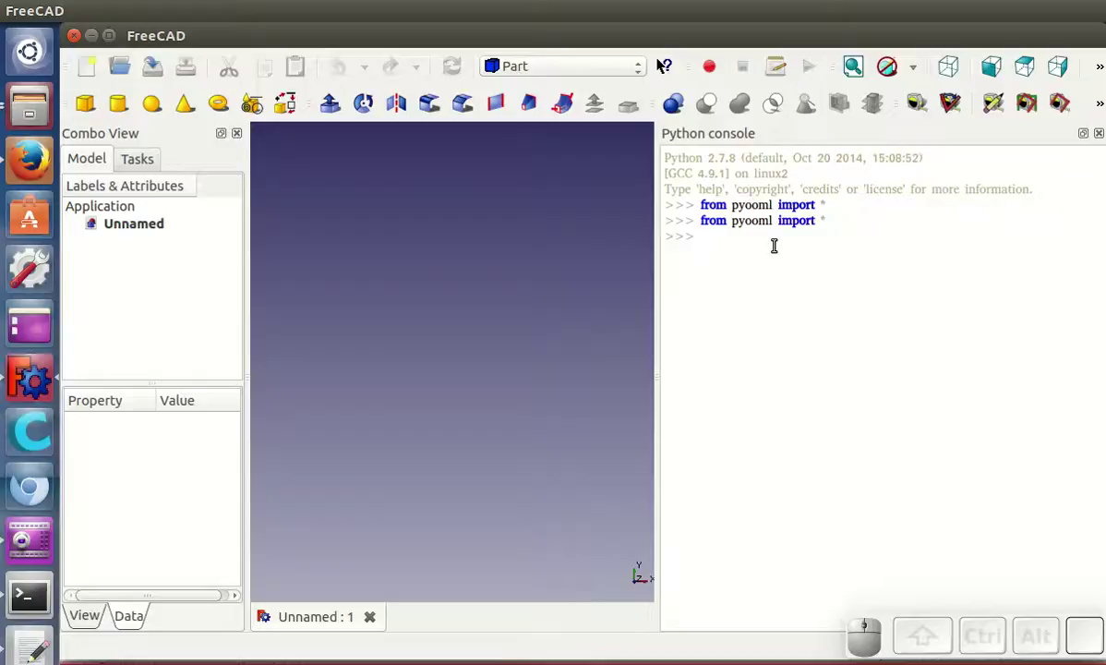
Step: Run cube(10,10,10) in the console and fit the new cube in the view
key("Return")
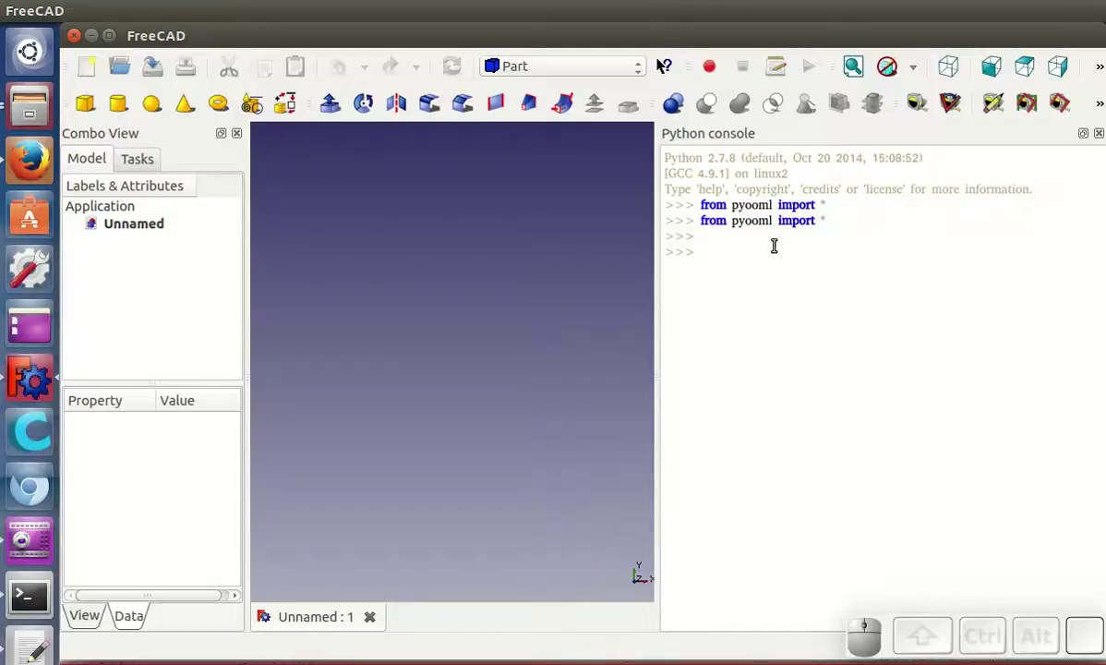
key("c")
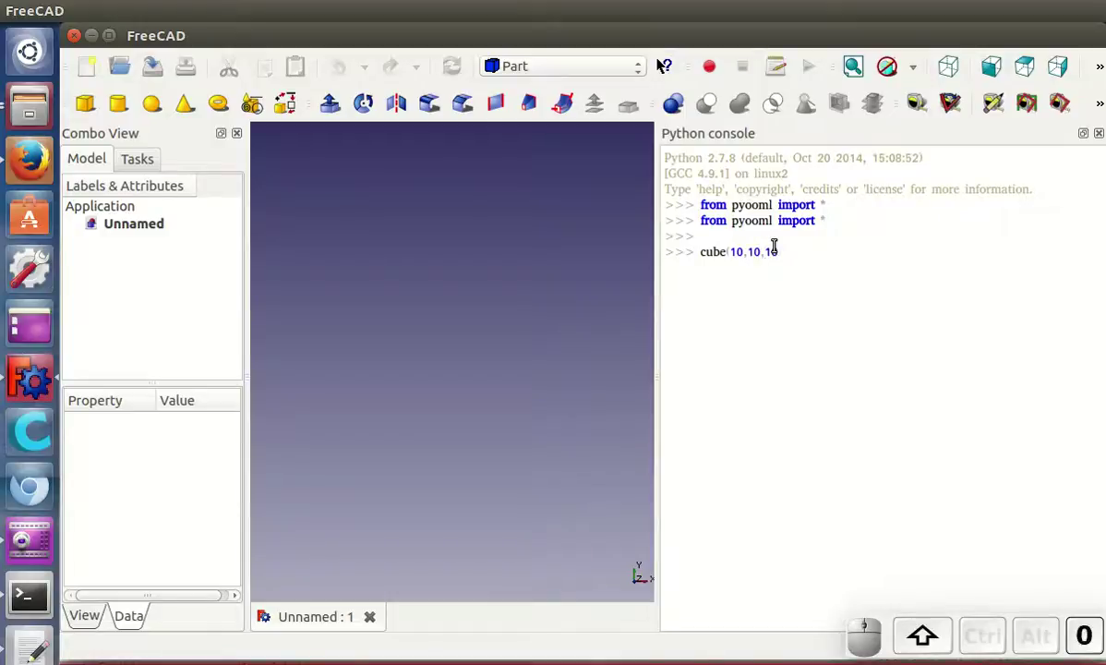
key("Return")
left_click(501, 230)
left_click(857, 78)
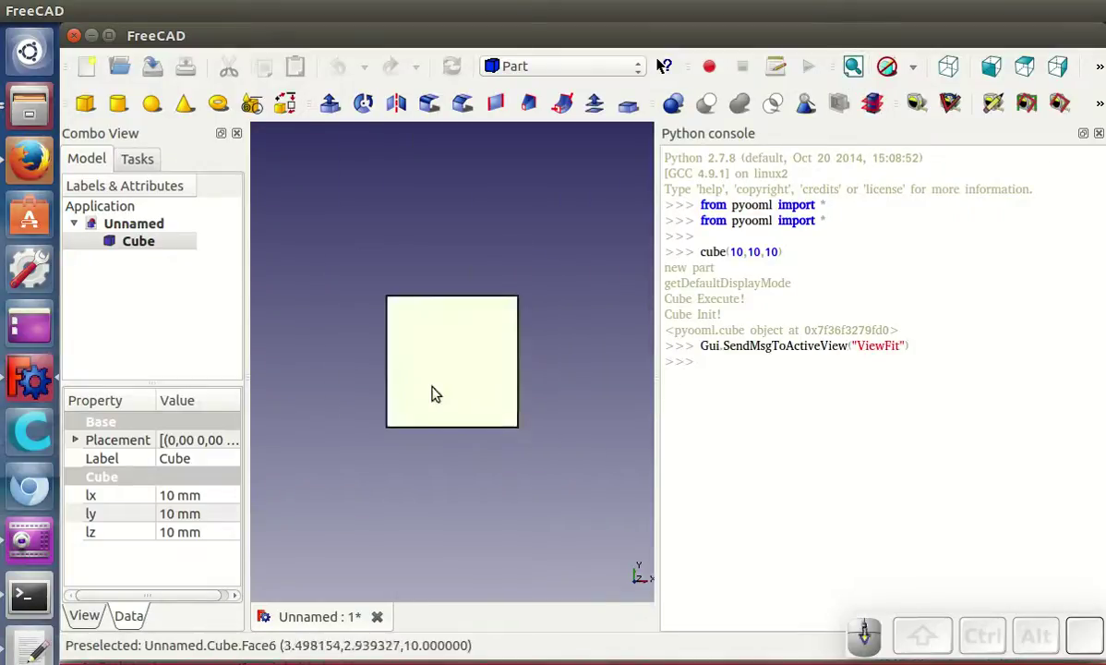
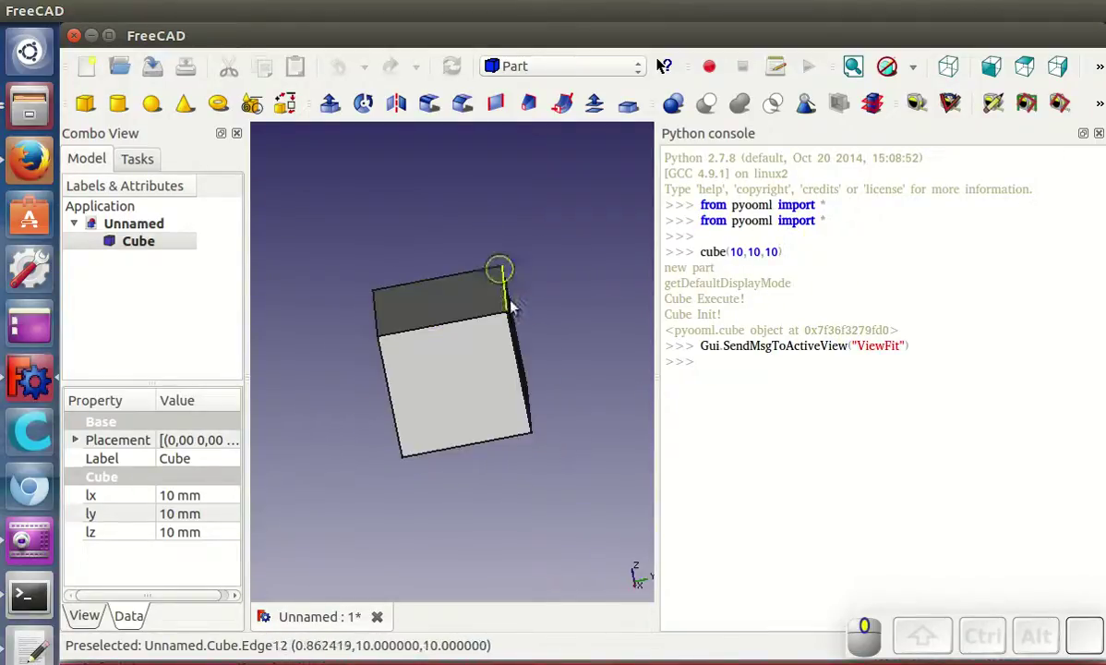
Step: Orbit around the cube, select Cube in the model tree and review its dimension properties
middle_click(640, 580)
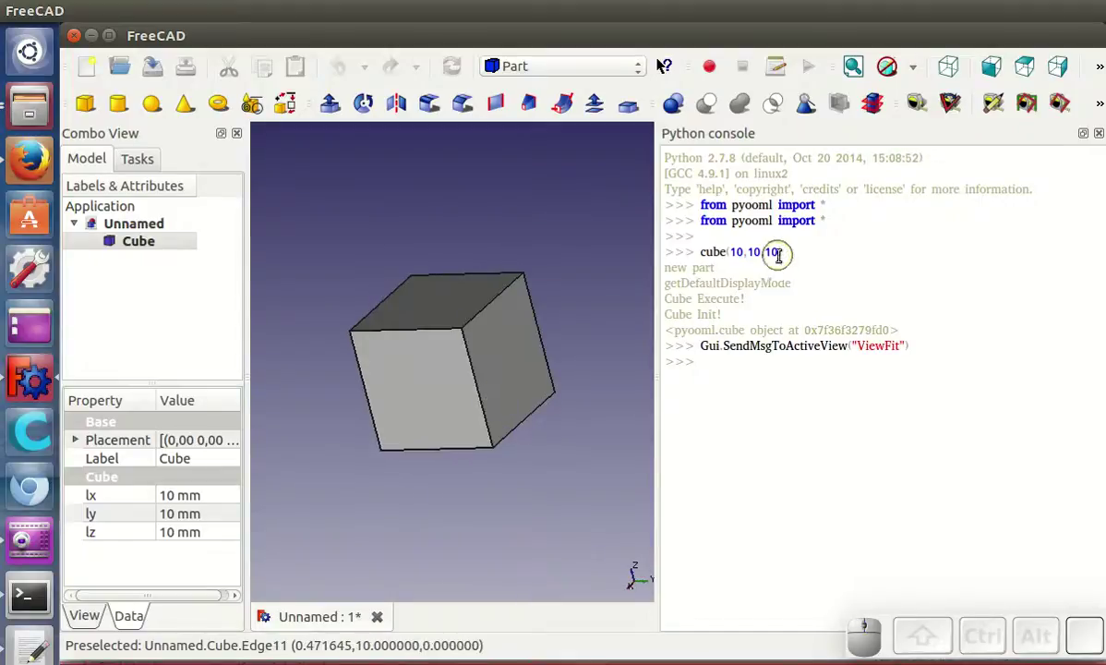
middle_click(457, 230)
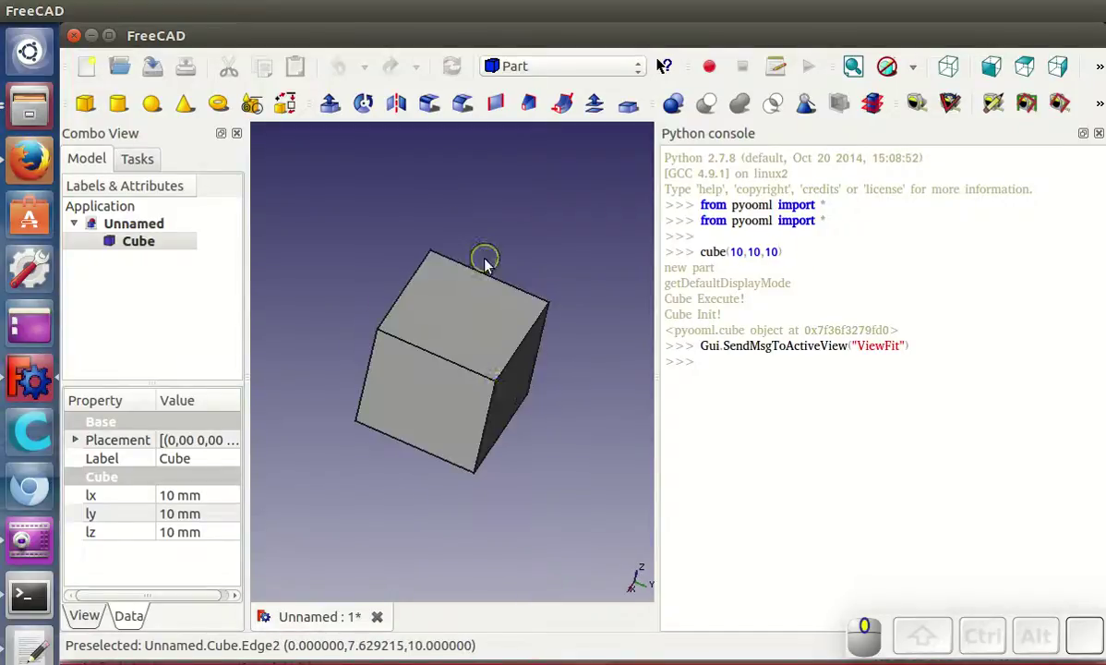
left_click_drag(511, 442, 181, 308)
left_click(132, 235)
left_click(92, 621)
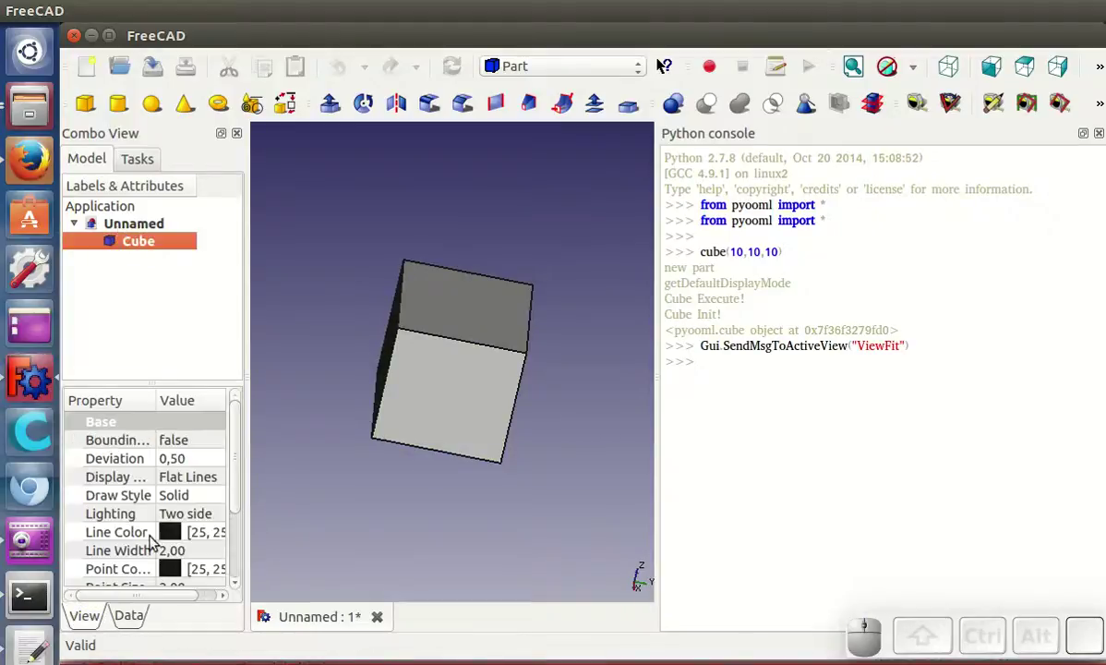
left_click(149, 592)
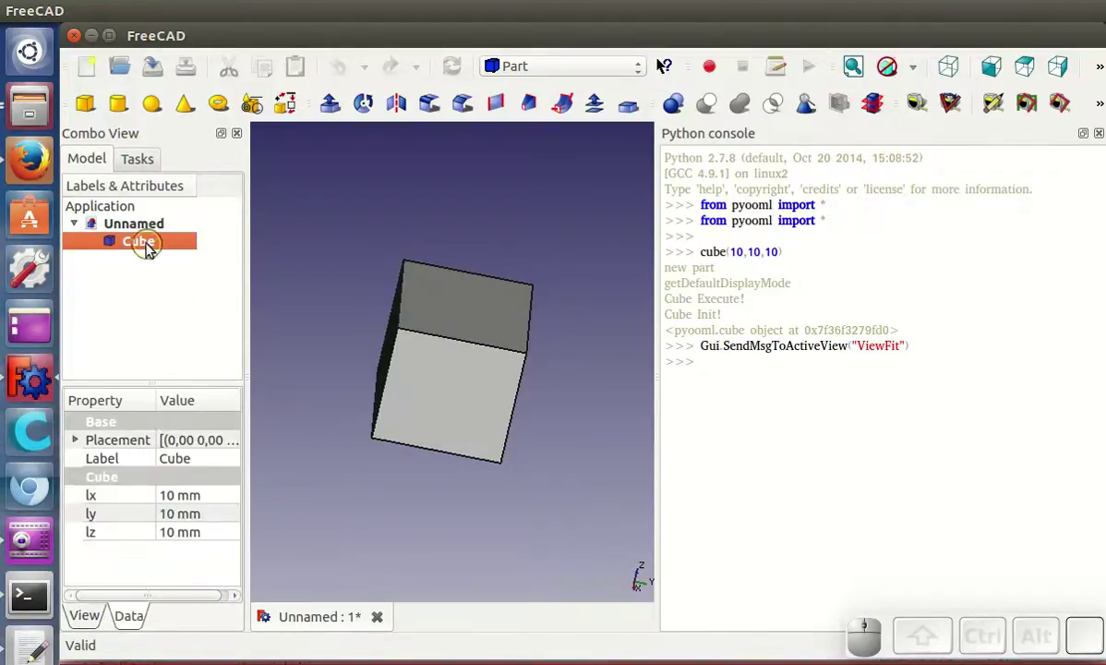
left_click(149, 244)
left_click_drag(399, 306, 747, 390)
left_click(723, 358)
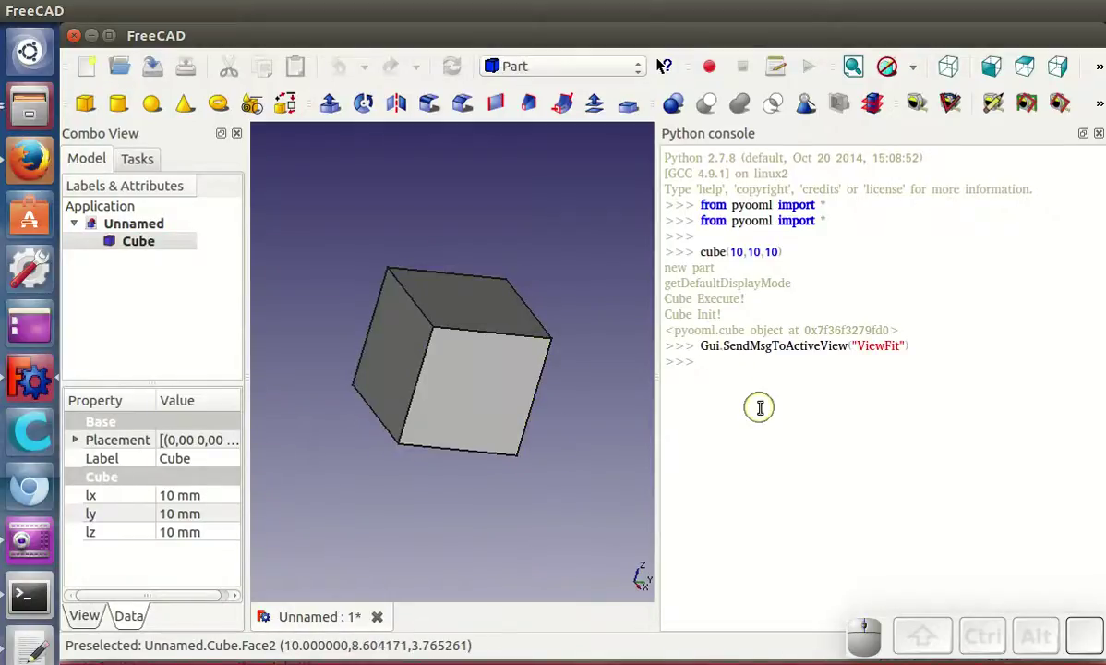
Step: Run cube(10,10,10).translate(5,5,10) to add the overlapping Cube001, then fit and orbit both cubes
key("c")
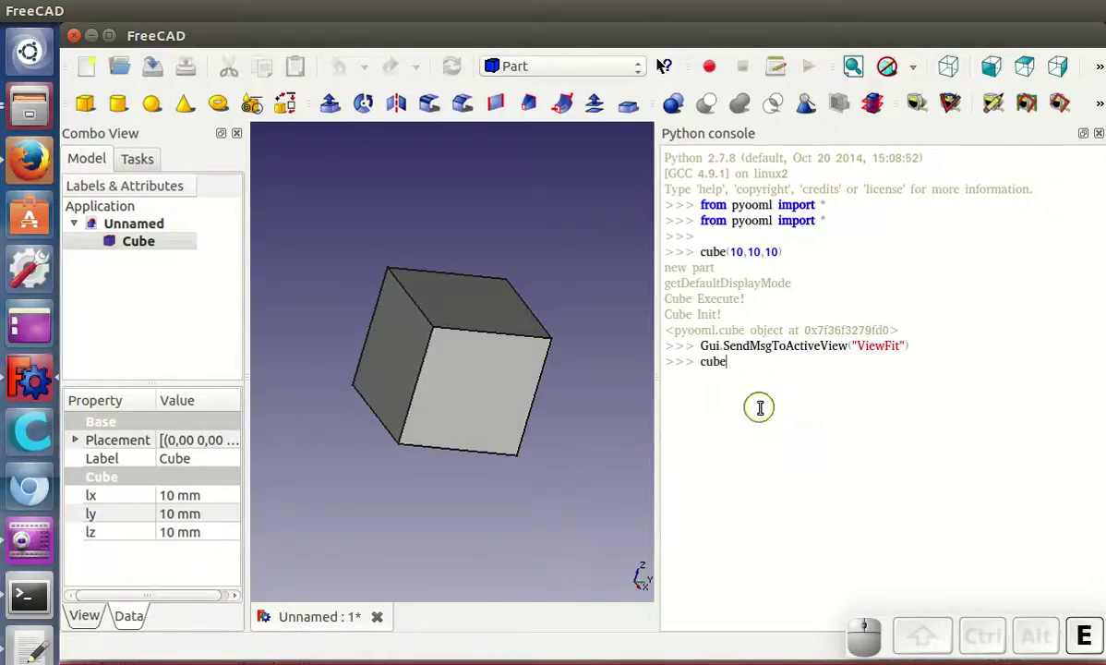
key(",")
key("space")
key("space")
key("shift+9")
key("shift+.")
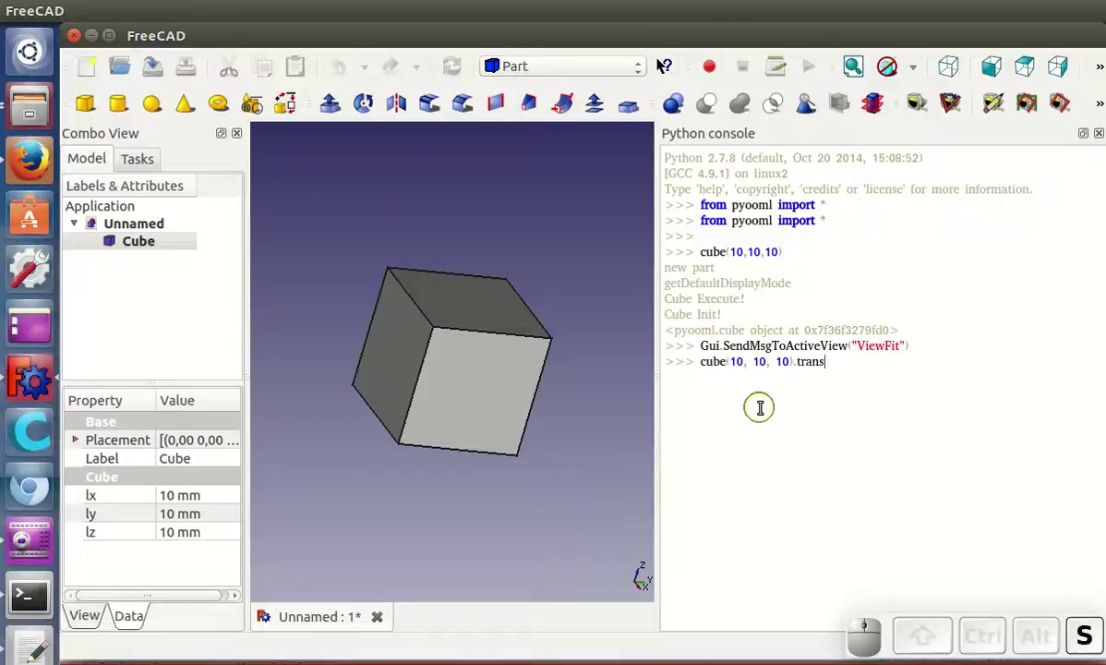
key("shift+Left")
key("5")
key("space")
key("5")
key(",")
key("space")
key("Return")
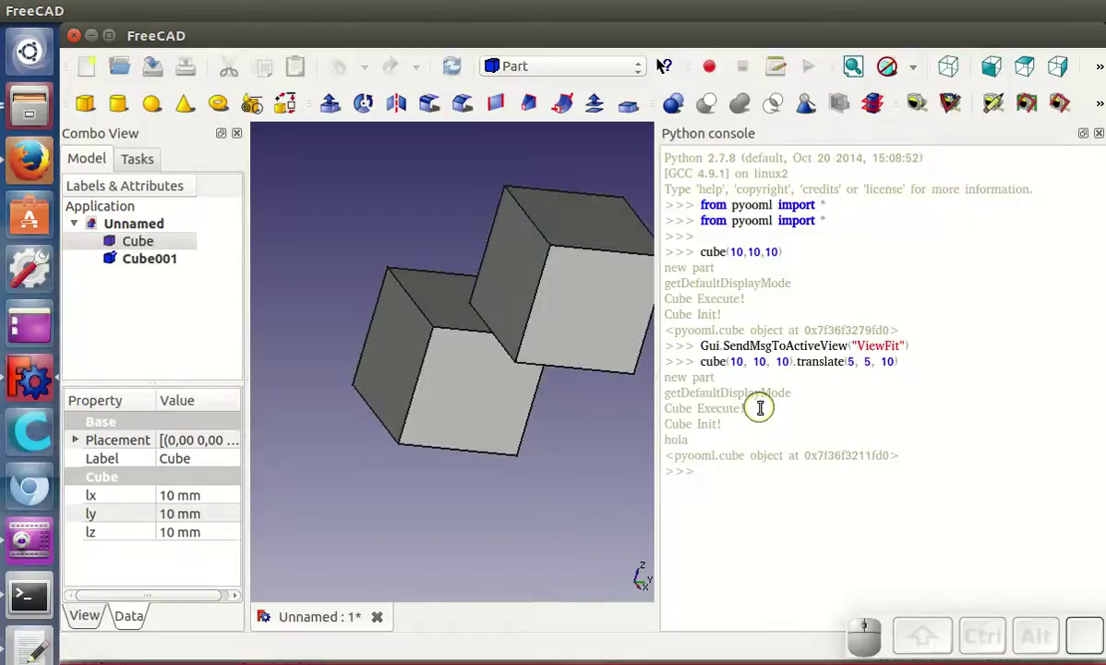
left_click(853, 75)
left_click_drag(659, 64, 757, 408)
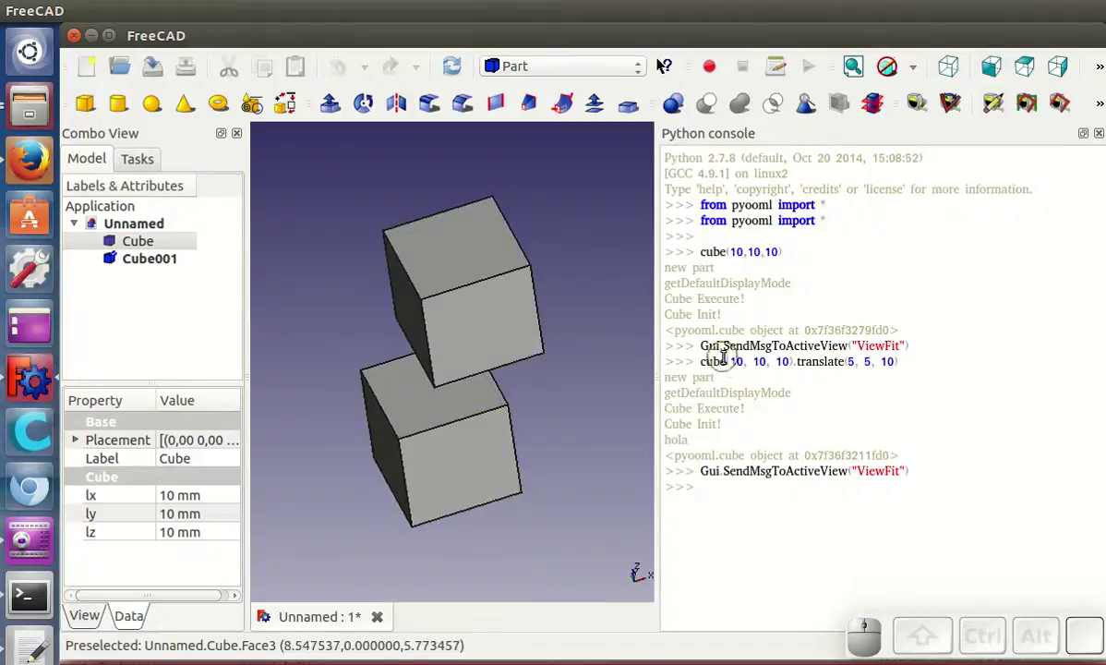
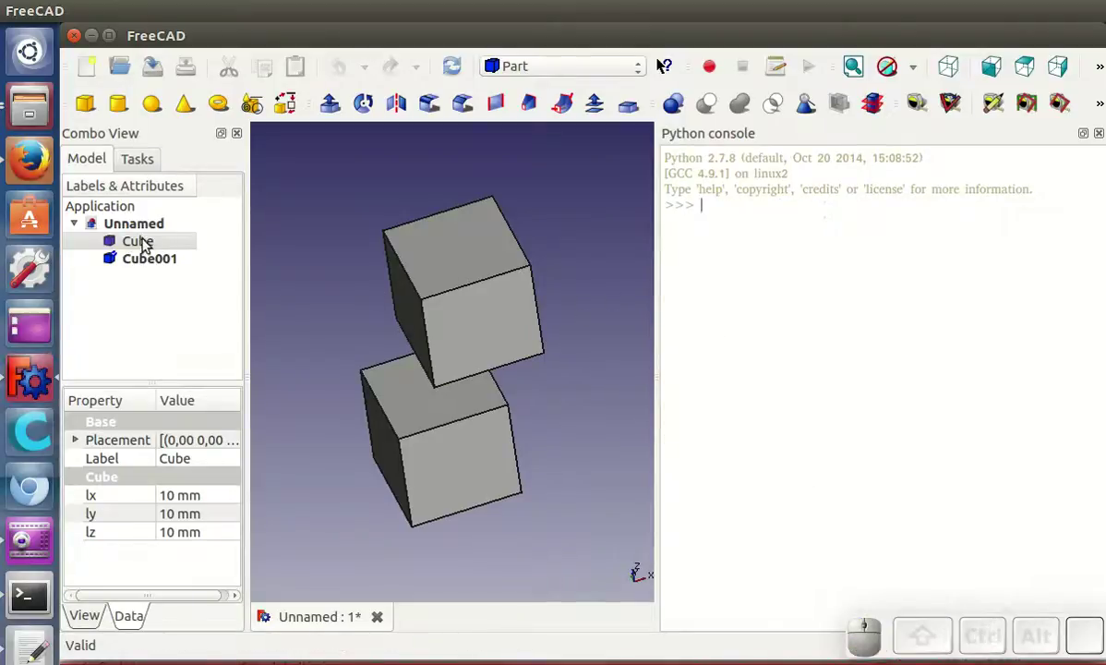
Step: Delete both cubes from the model tree, emptying the document
left_click(147, 242)
key("Delete")
left_click(146, 242)
key("Delete")
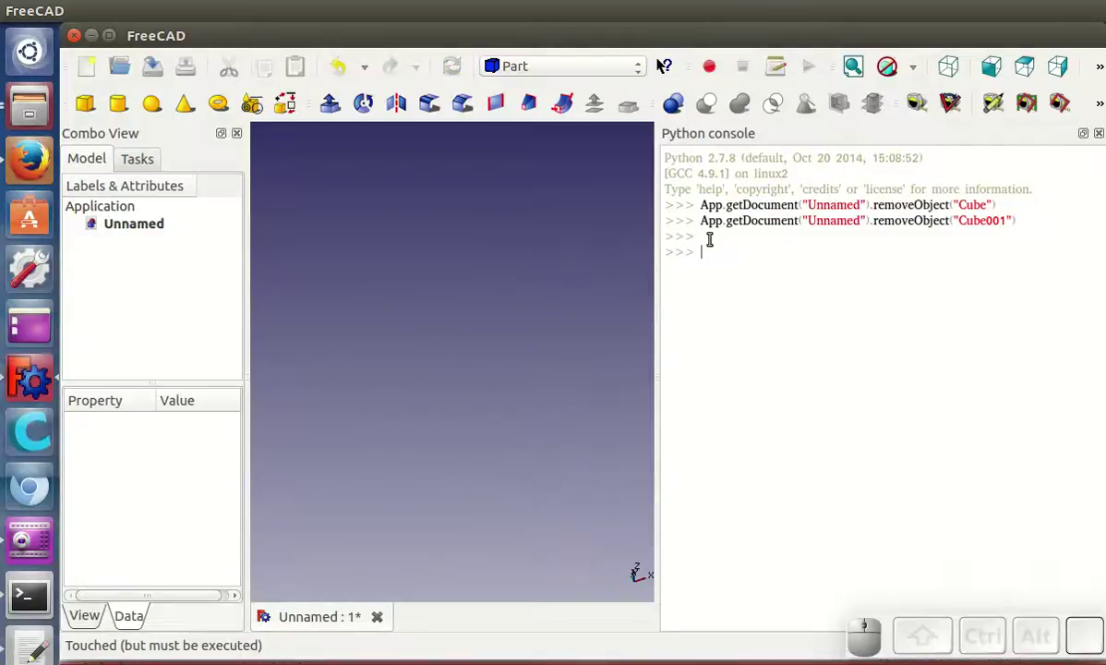
Step: Run s = FreeCAD.Vector(10,10,10) and start composing c1 = cube(s)
key("s")
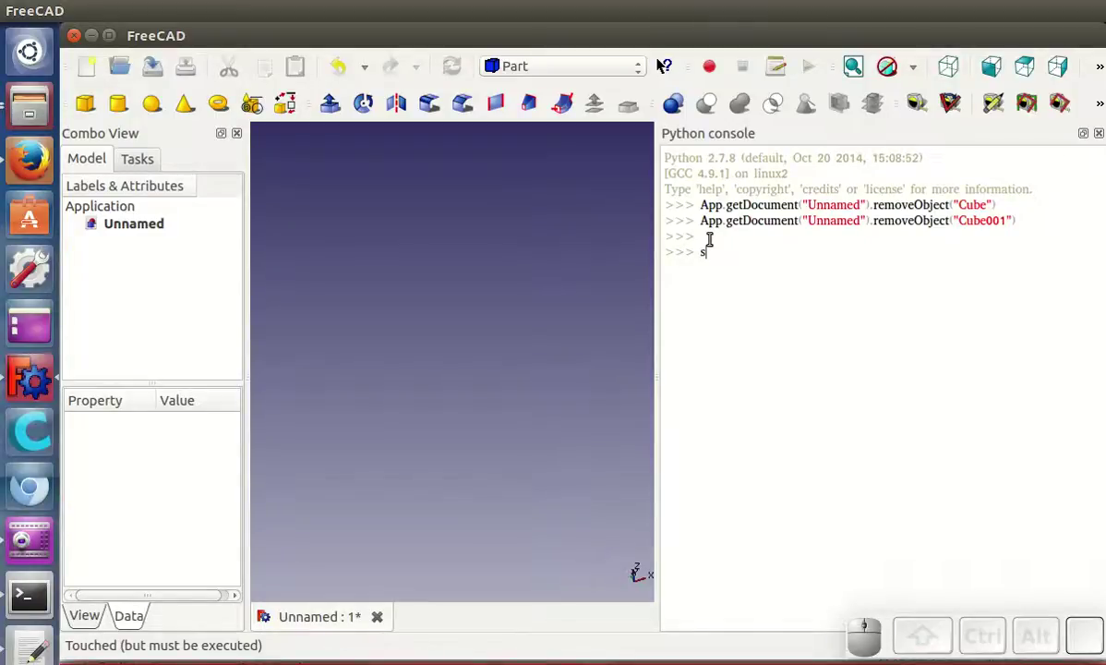
key("space")
key("shift+0")
key("shift+space")
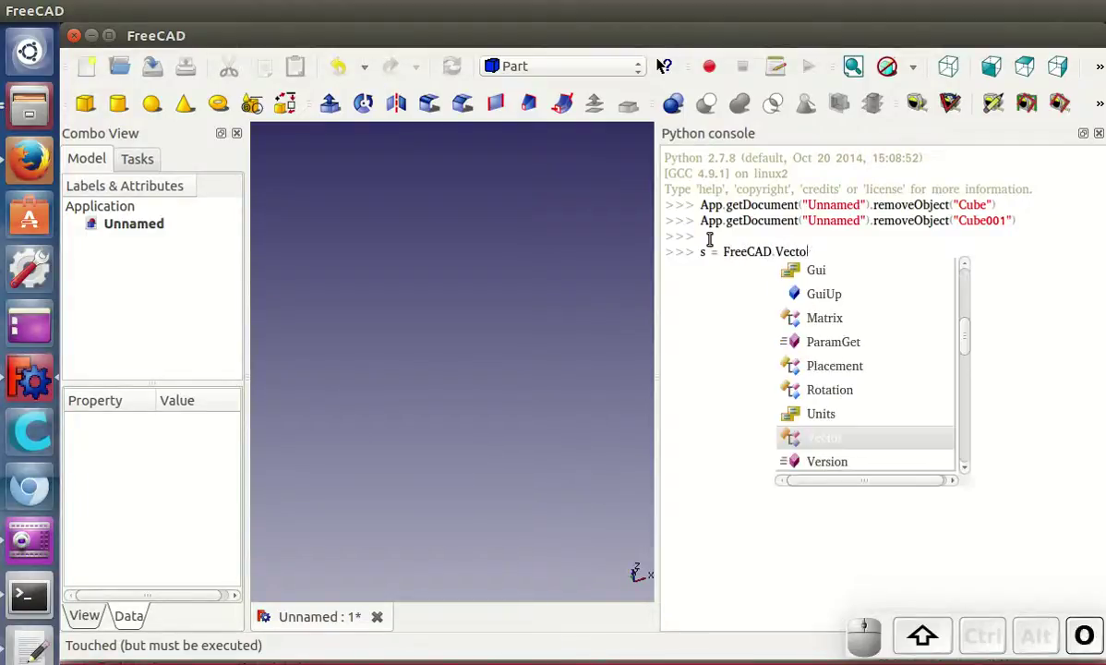
key("shift+8")
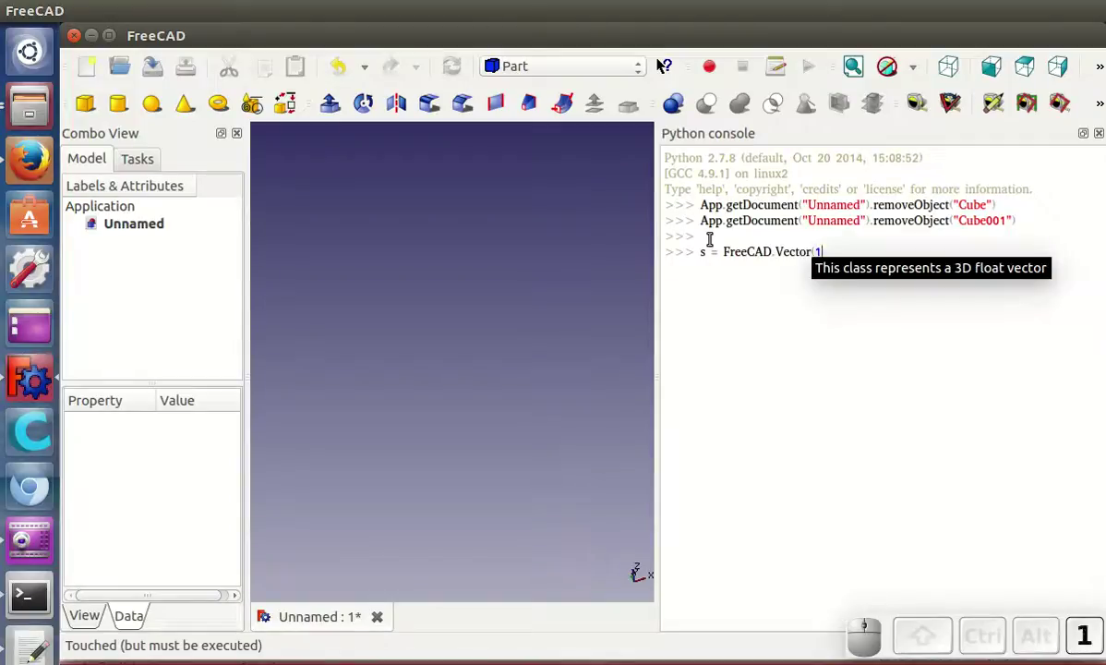
key("shift+9")
key("Return")
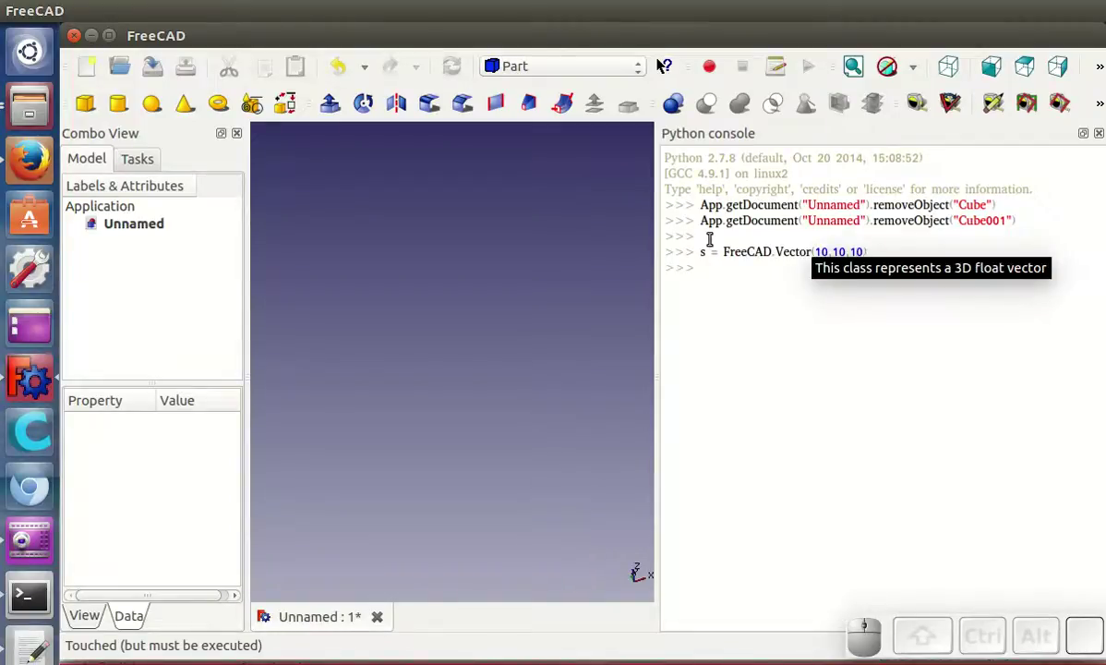
key("c")
key("1")
key("space")
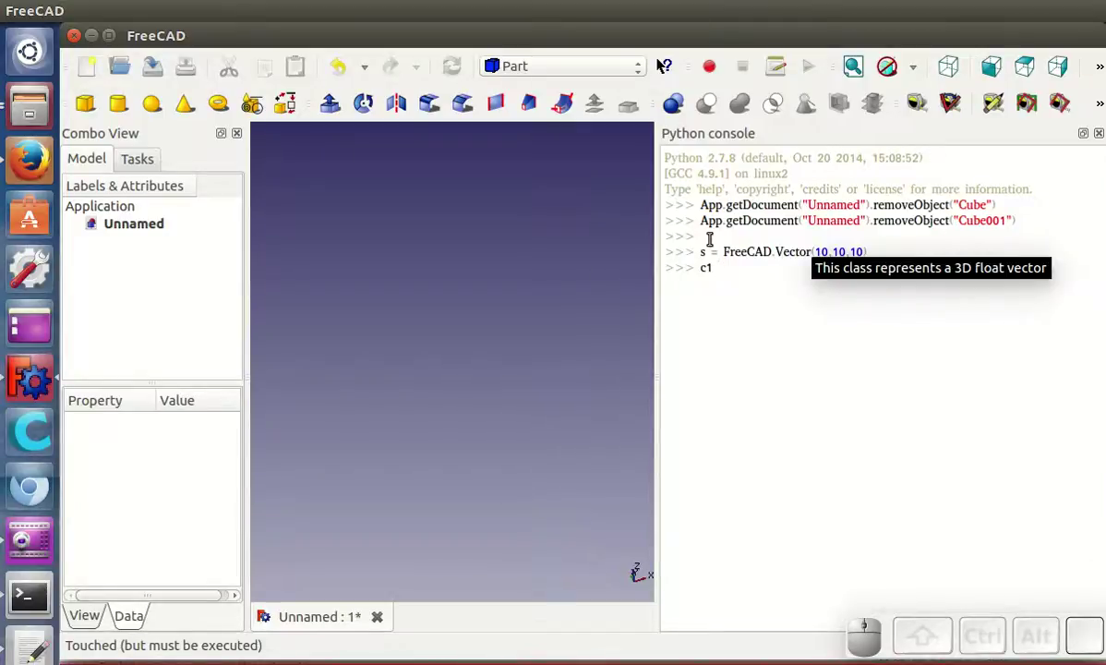
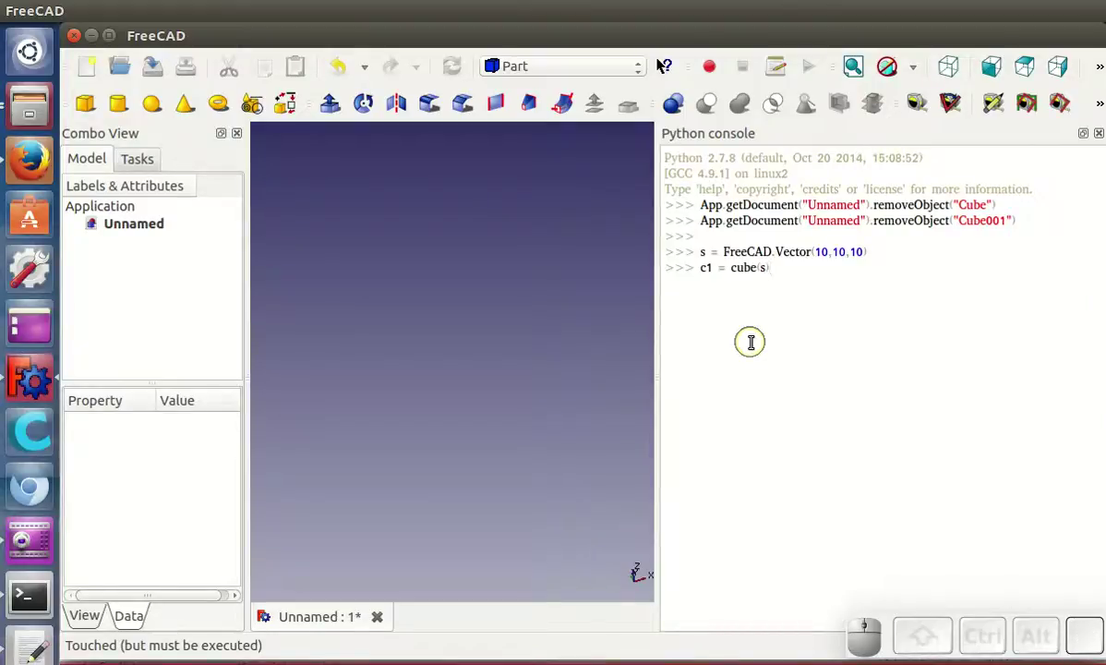
Step: Create c1 = cube(s) and the offset c2 = cube(s).translate(s.x/2, s.y/2, 0)
key("Return")
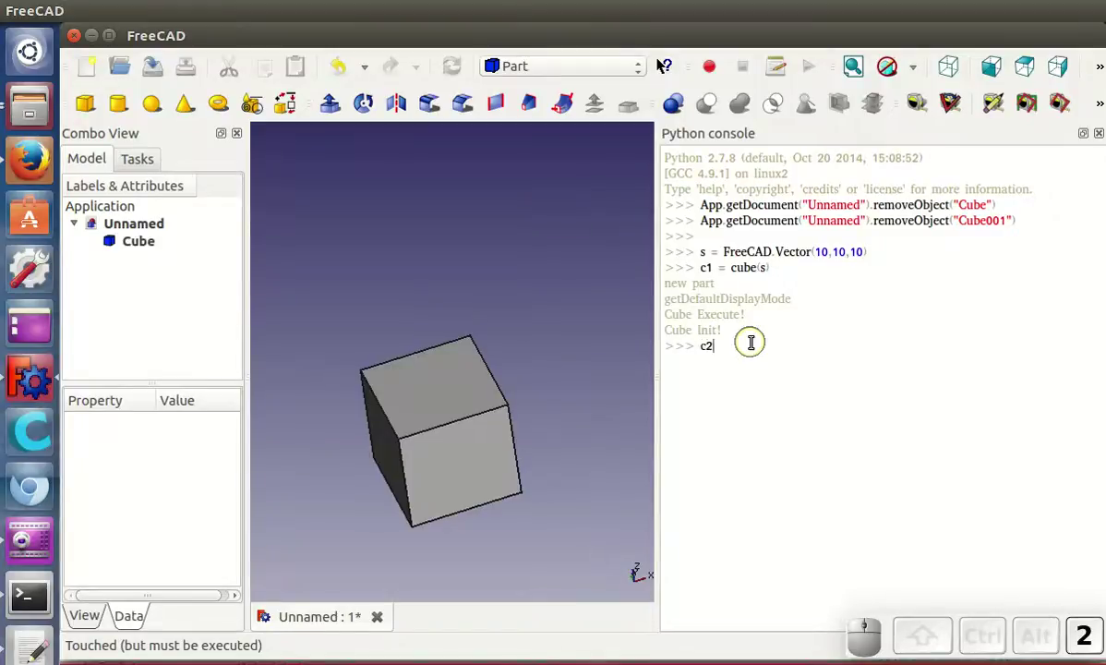
key("space")
key("shift+space")
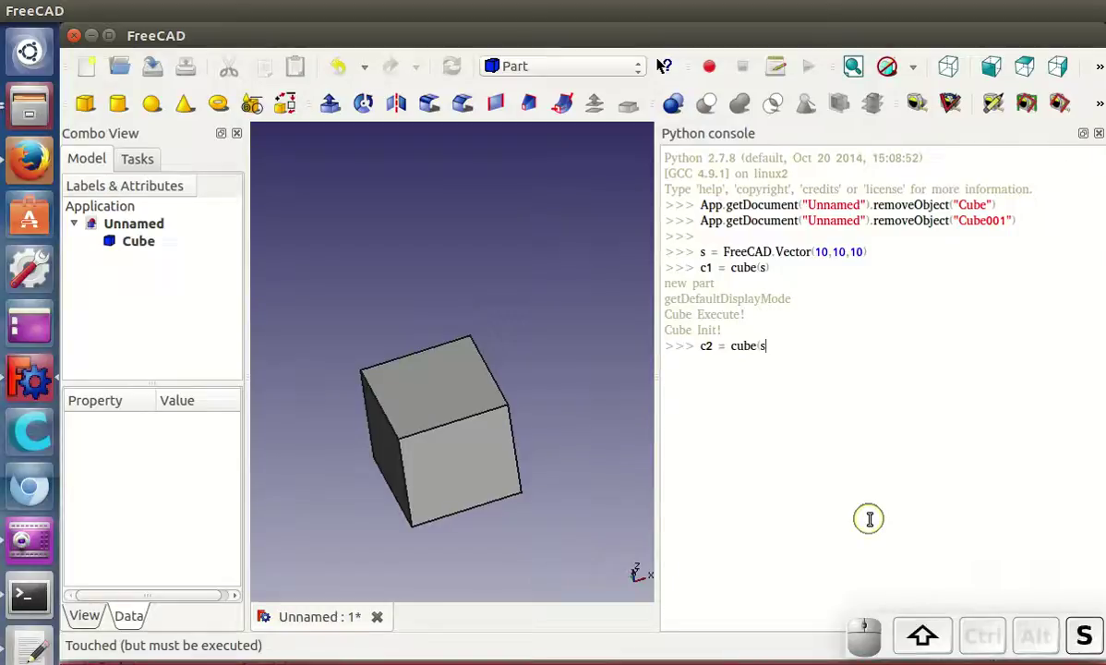
key(".")
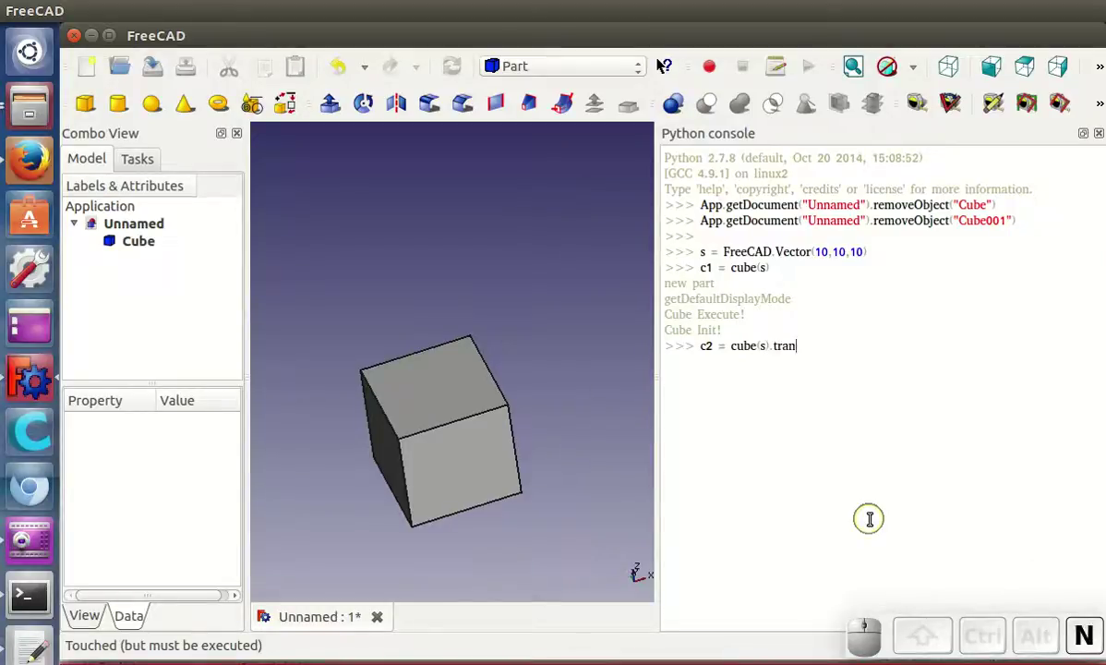
key("BackSpace")
key("s")
key(".")
key("x")
key("BackSpace")
key("shift+7")
key("space")
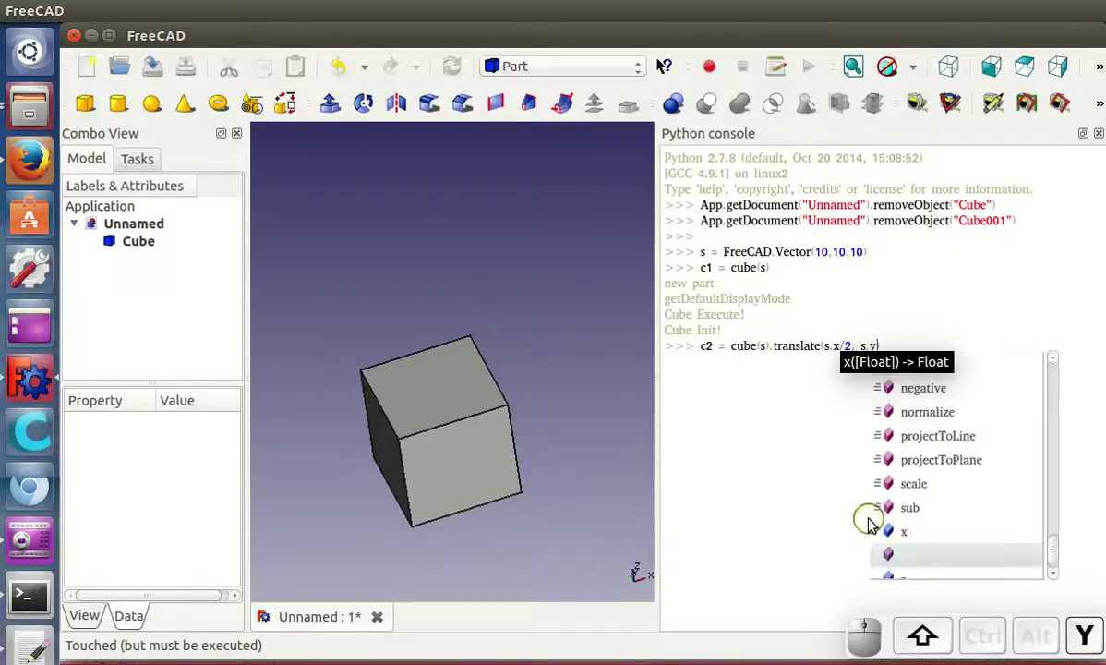
key("space")
key("0")
key("Return")
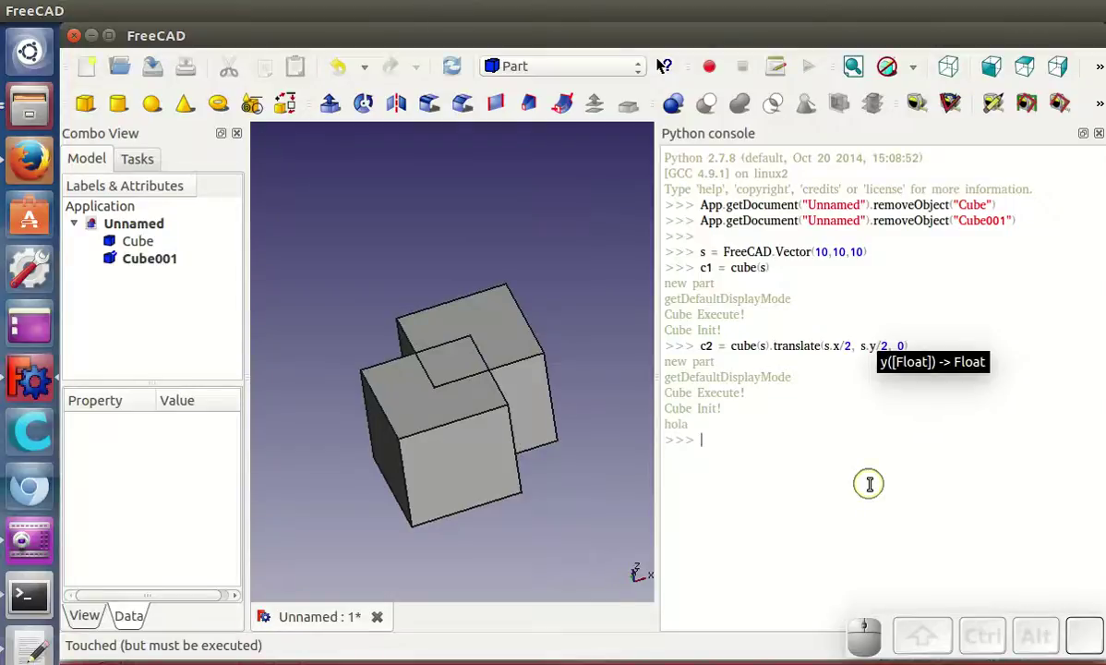
Step: Fuse the two cubes into a single Union with pieza = c1 + c2
key("space")
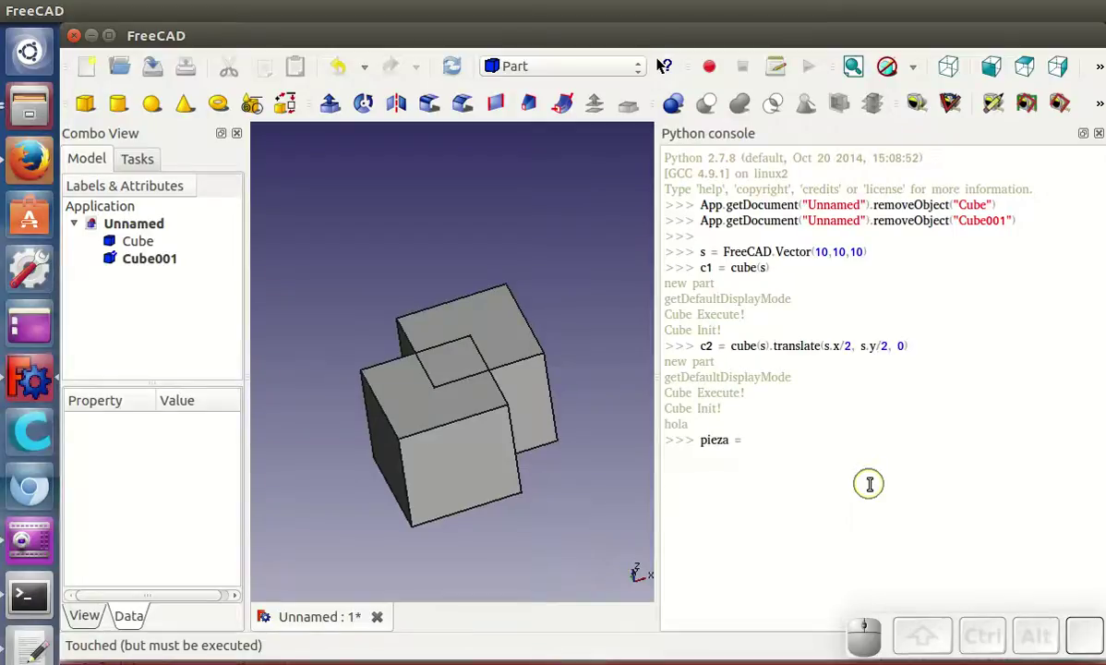
key("c")
key("1")
key("space")
key("BackSpace")
key("space")
key("c")
key("2")
key("Return")
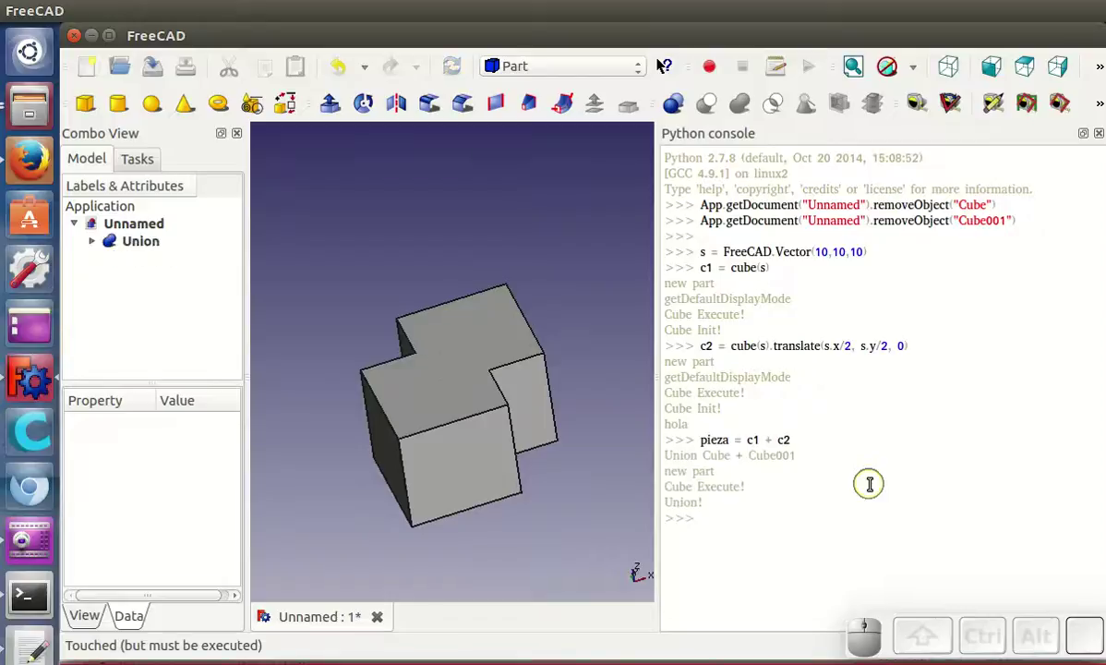
Step: Zoom out and orbit to inspect the stepped L-shaped Union from another side
scroll("down", 3)
scroll("down", 3)
left_click_drag(501, 459, 635, 501)
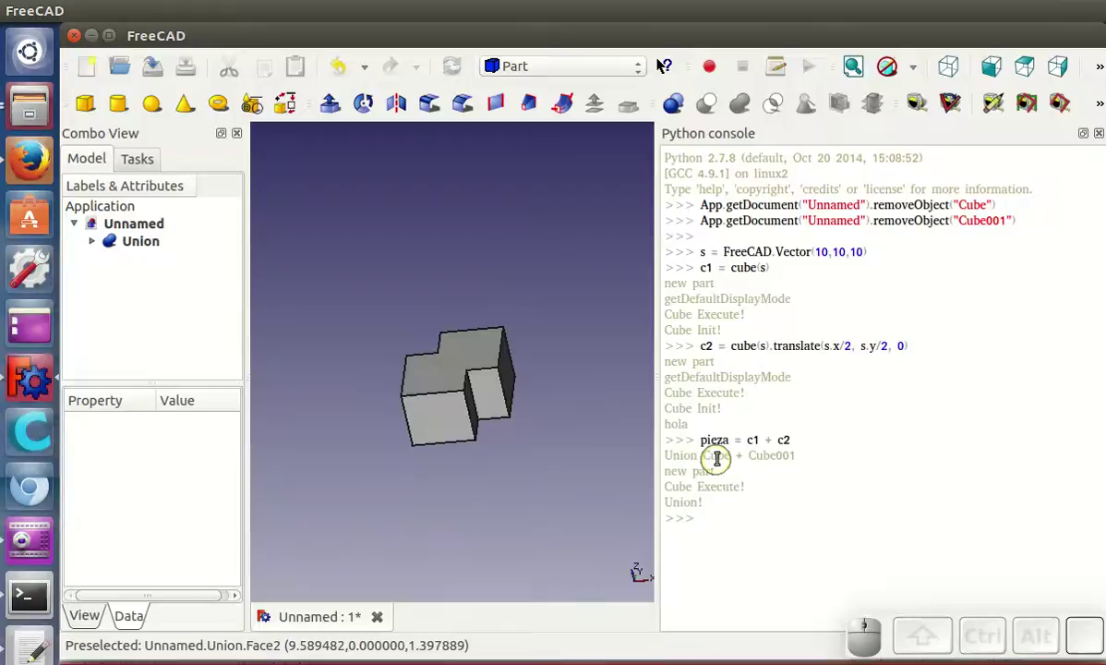
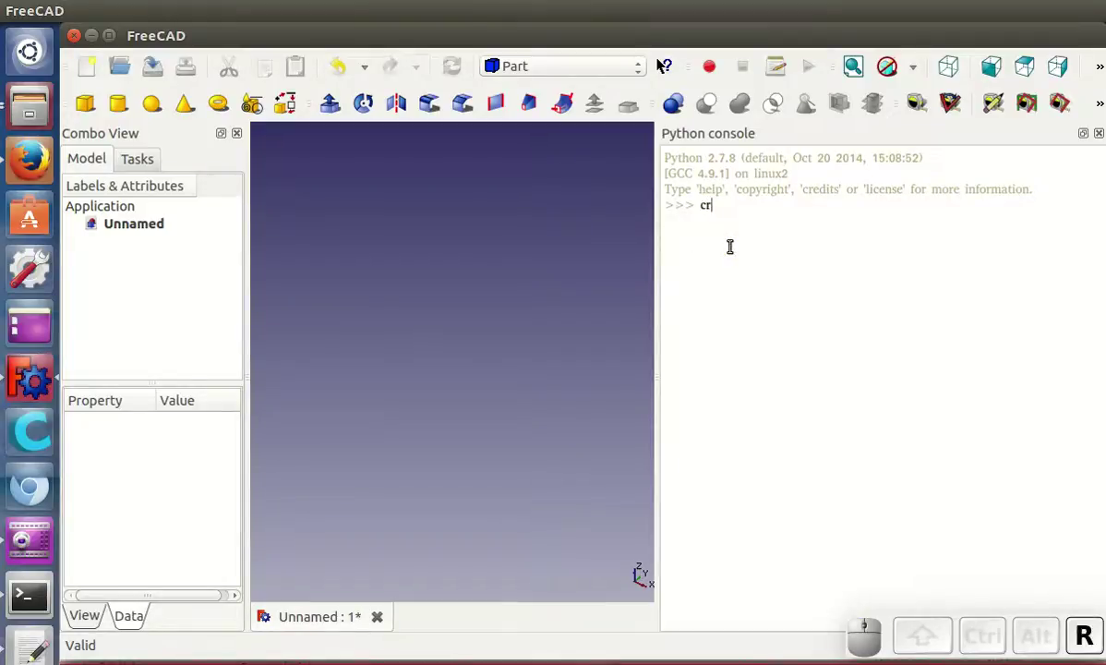
Step: Compose cross = cube(40,10,10, center=True) + cube( for the plus-shaped union
key("o")
key("s")
key("space")
key("shift+0")
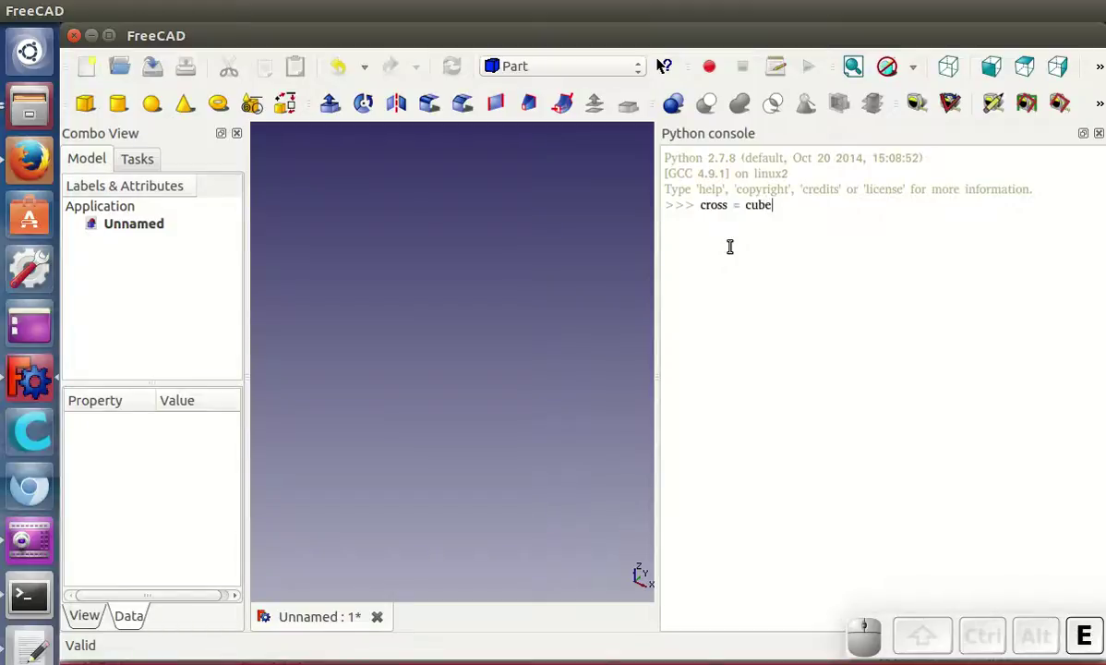
key("shift+8")
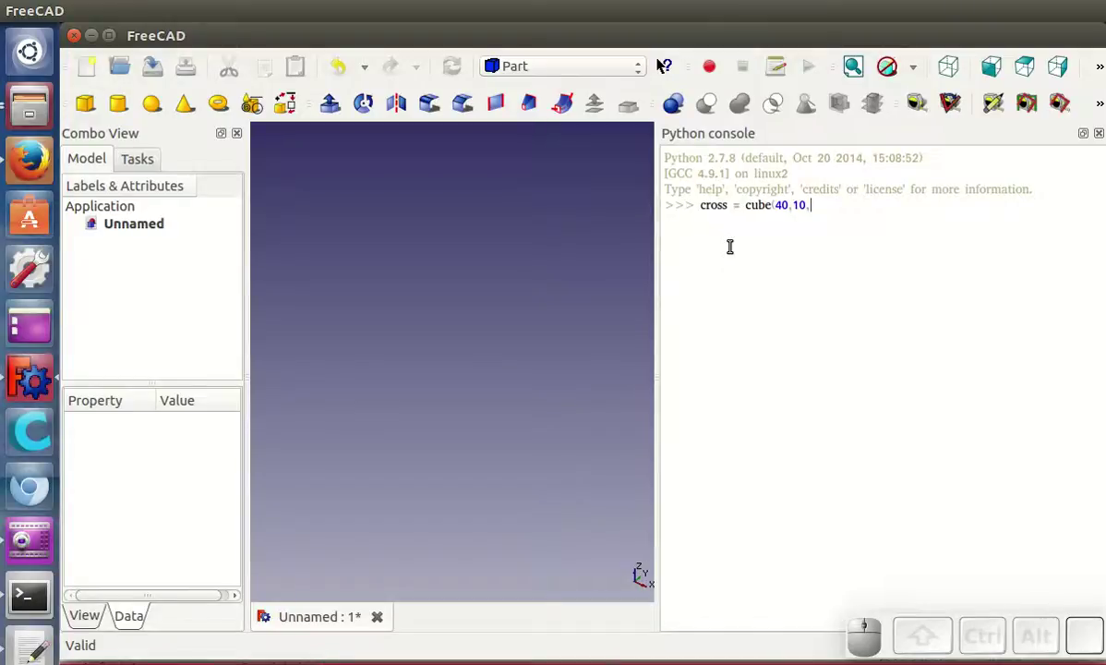
key("shift+9")
key("BackSpace")
key("shift+,")
key("space")
key("space")
key("space")
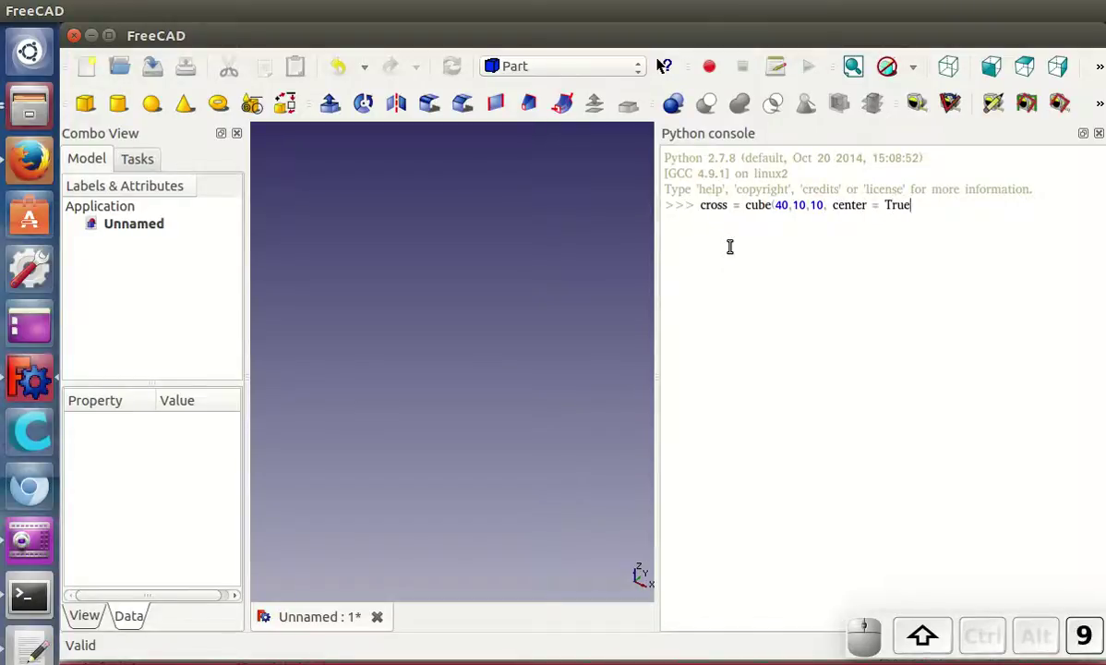
key("shift+space")
key("space")
key("shift+8")
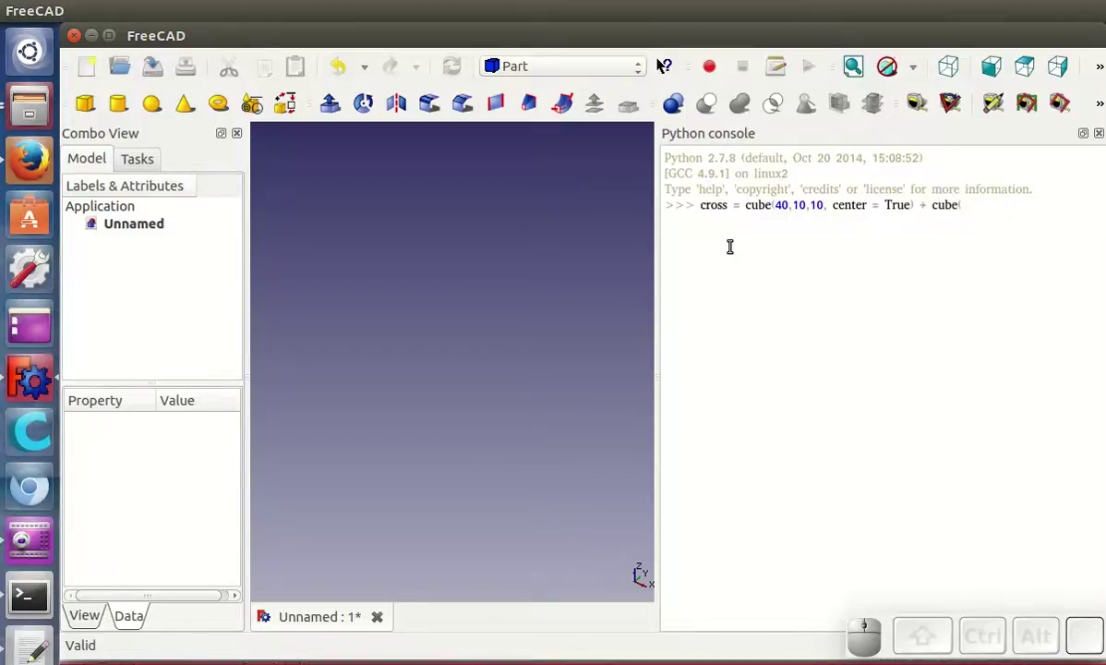
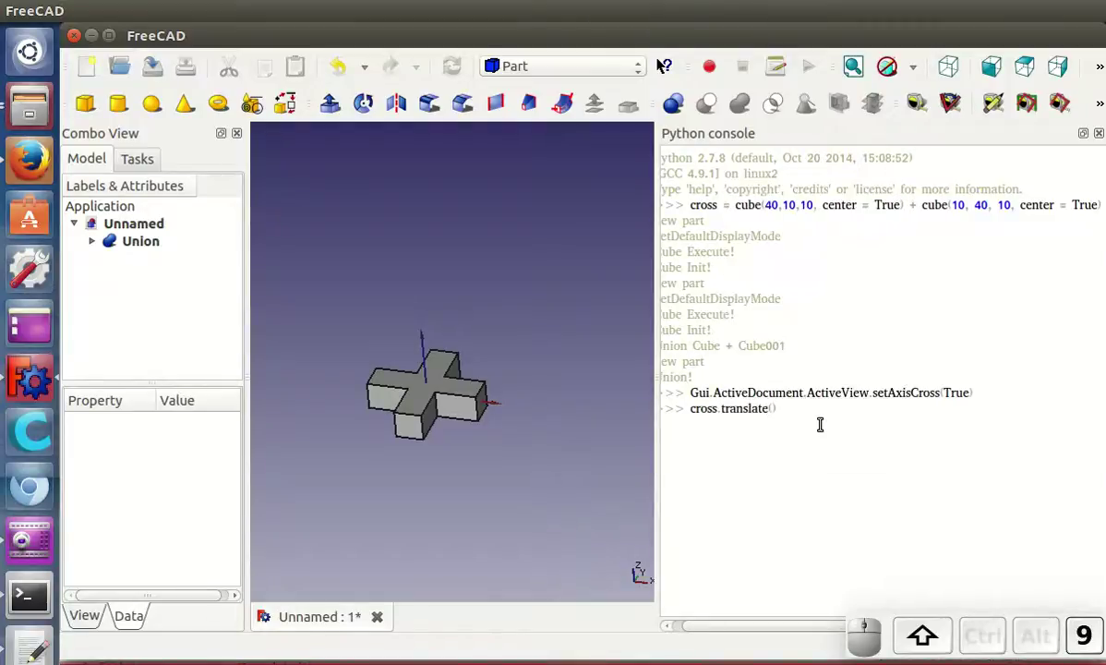
Step: Run cross.translate(0,0,5) to raise the cross, then begin the base = assignment
key("shift+Left")
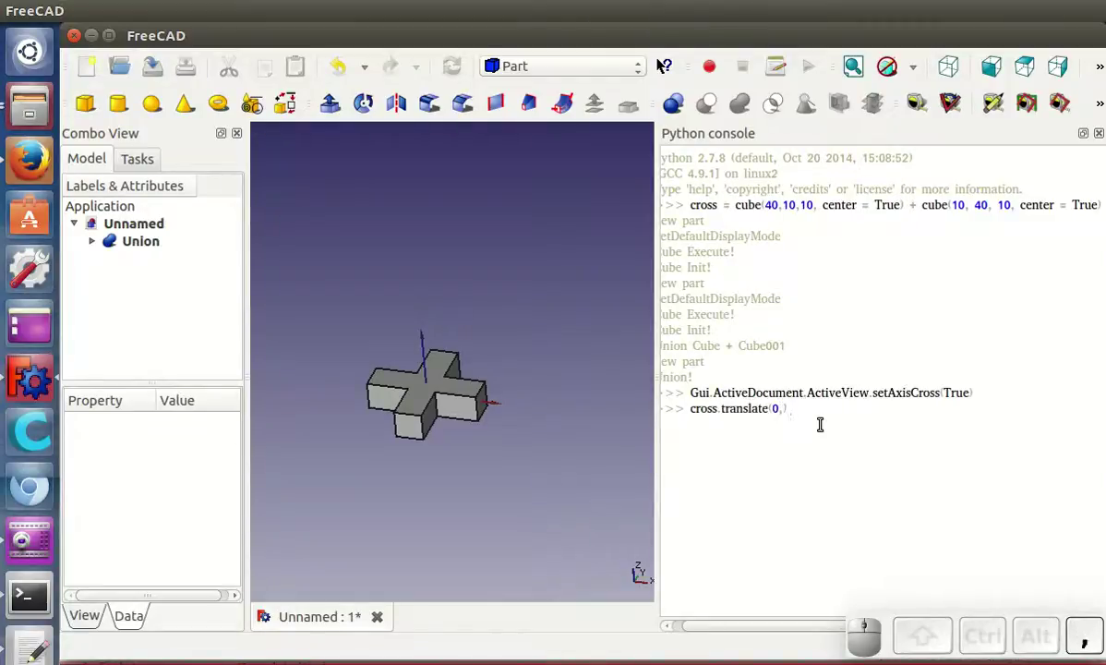
key("Return")
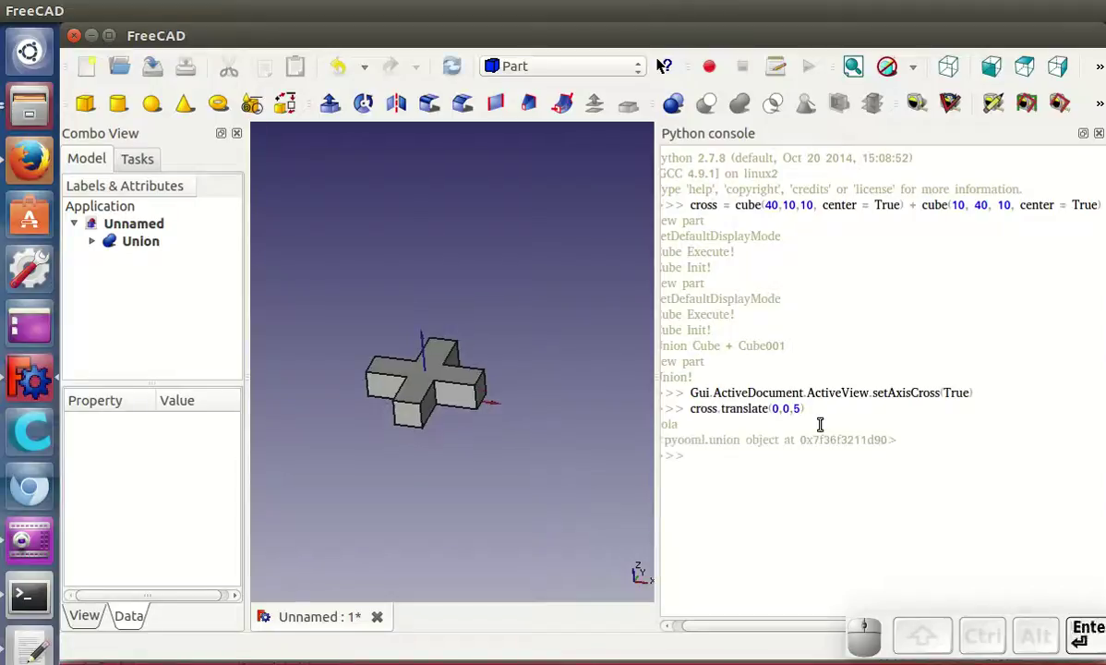
left_click(787, 456)
key("BackSpace")
key("e")
key("space")
key("shift+0")
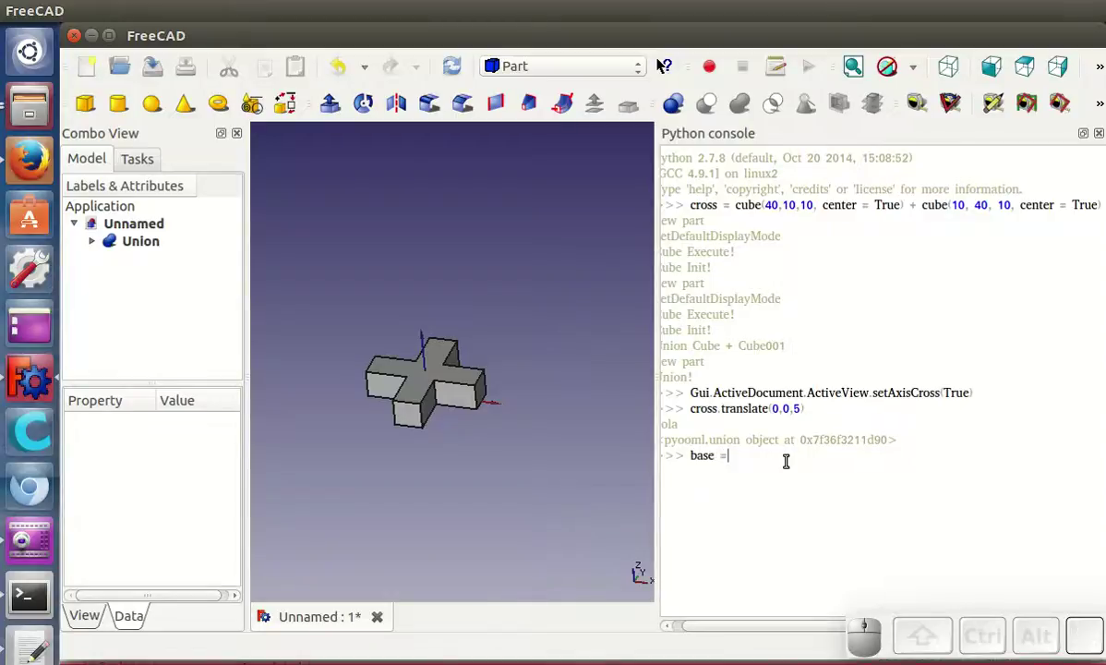
Step: Create base = cube(50,50,10), then recreate it centred with center=True as Cube002
key("space")
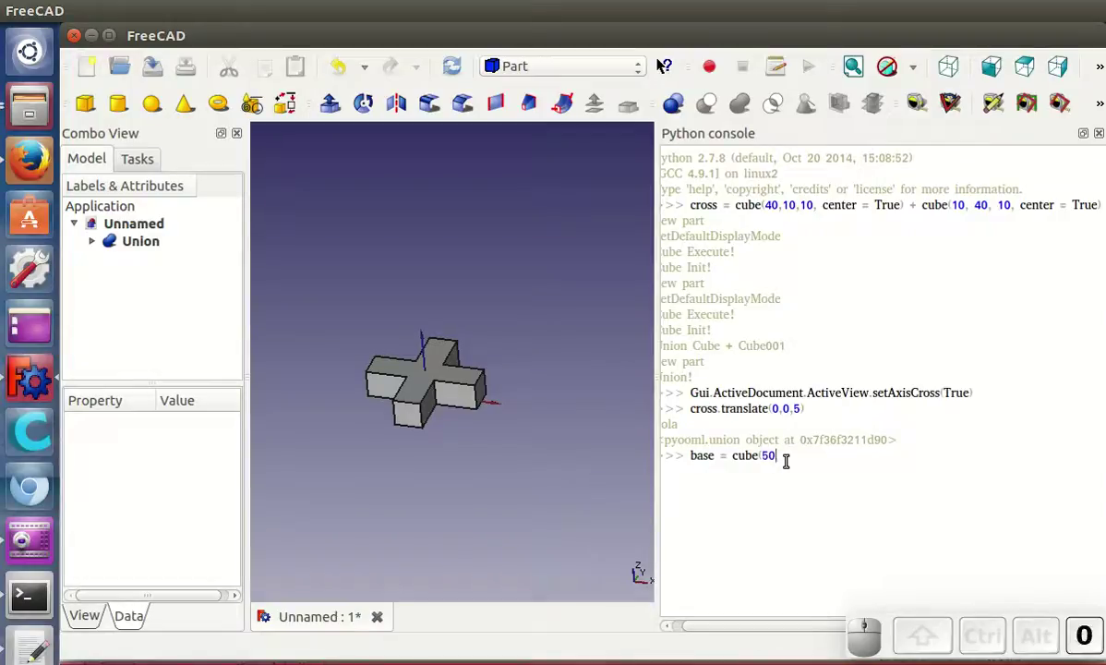
key("space")
key("space")
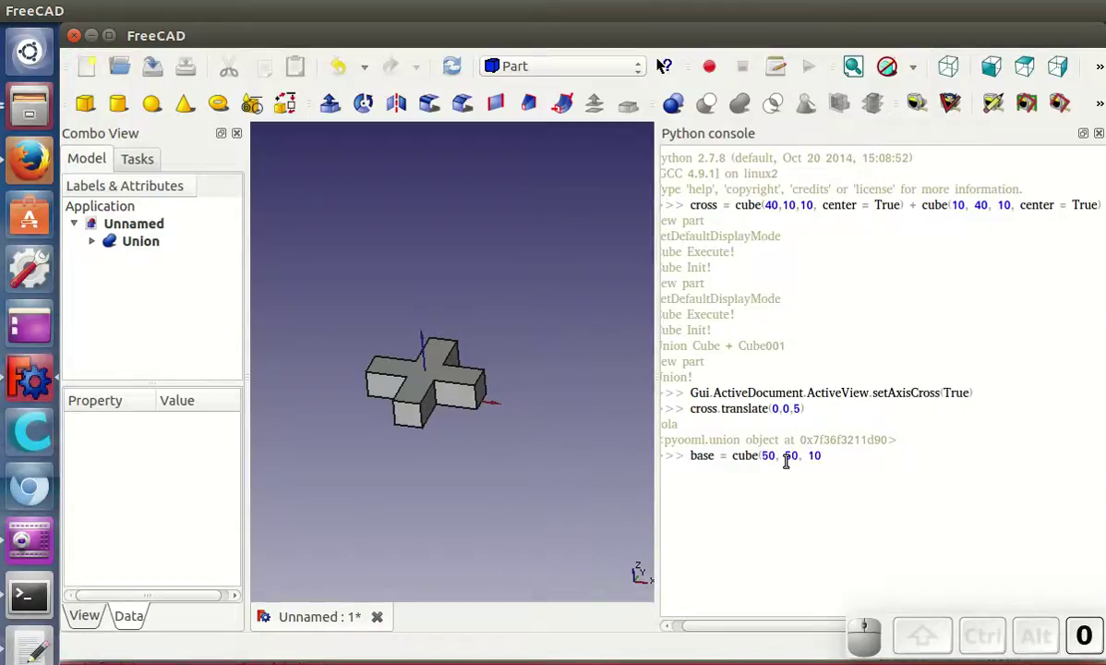
key("shift+9")
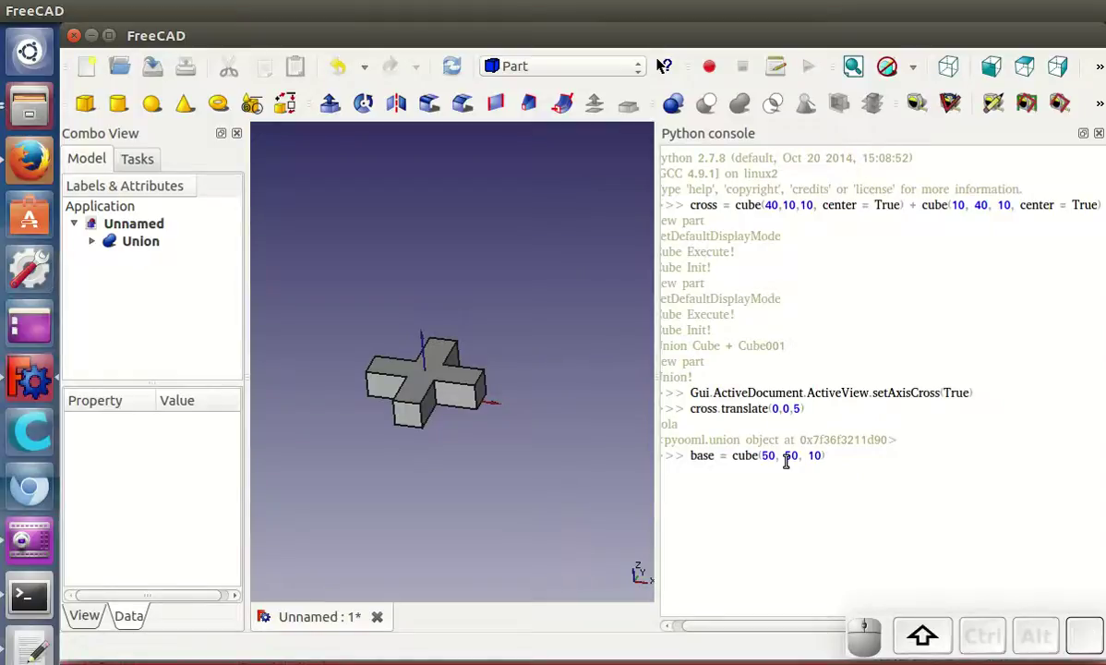
key("Return")
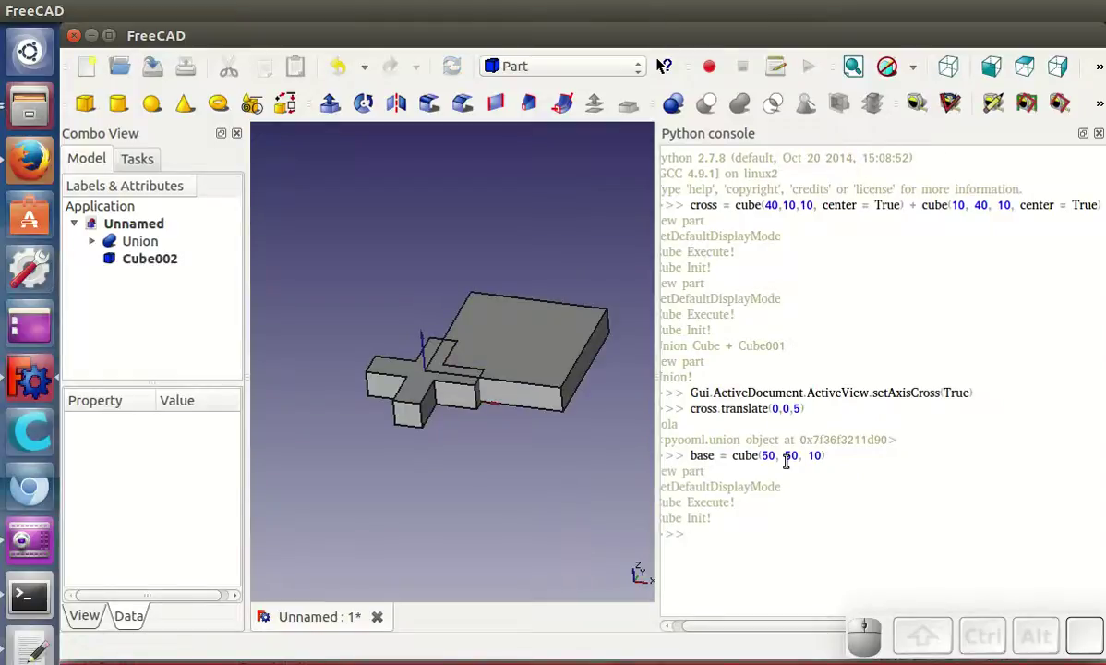
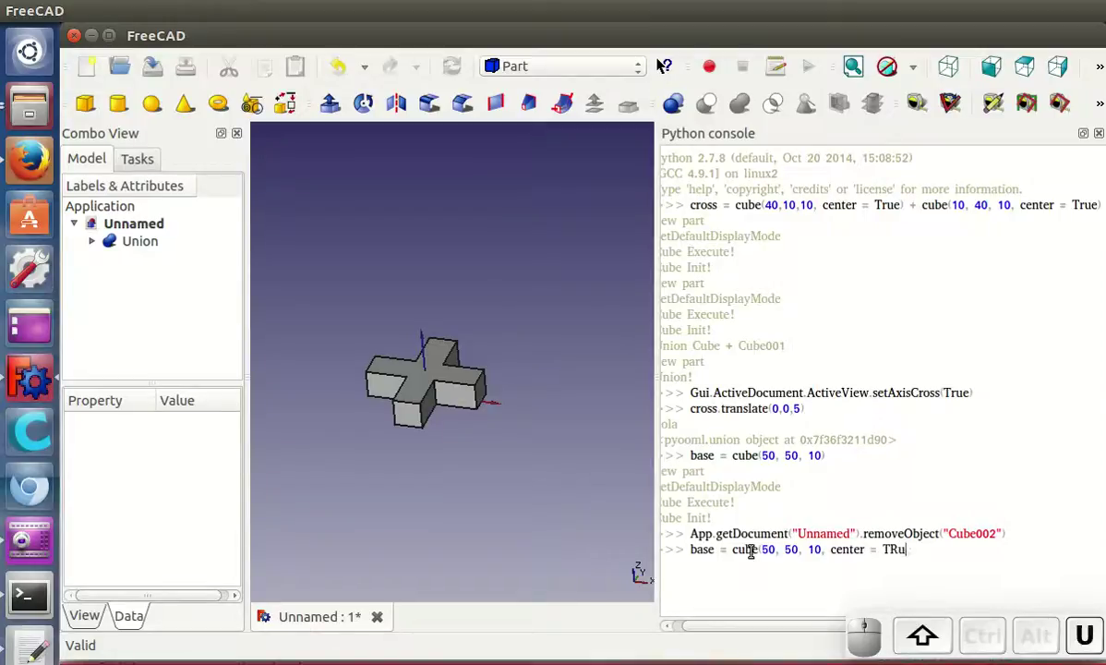
key("shift+BackSpace")
key("Return")
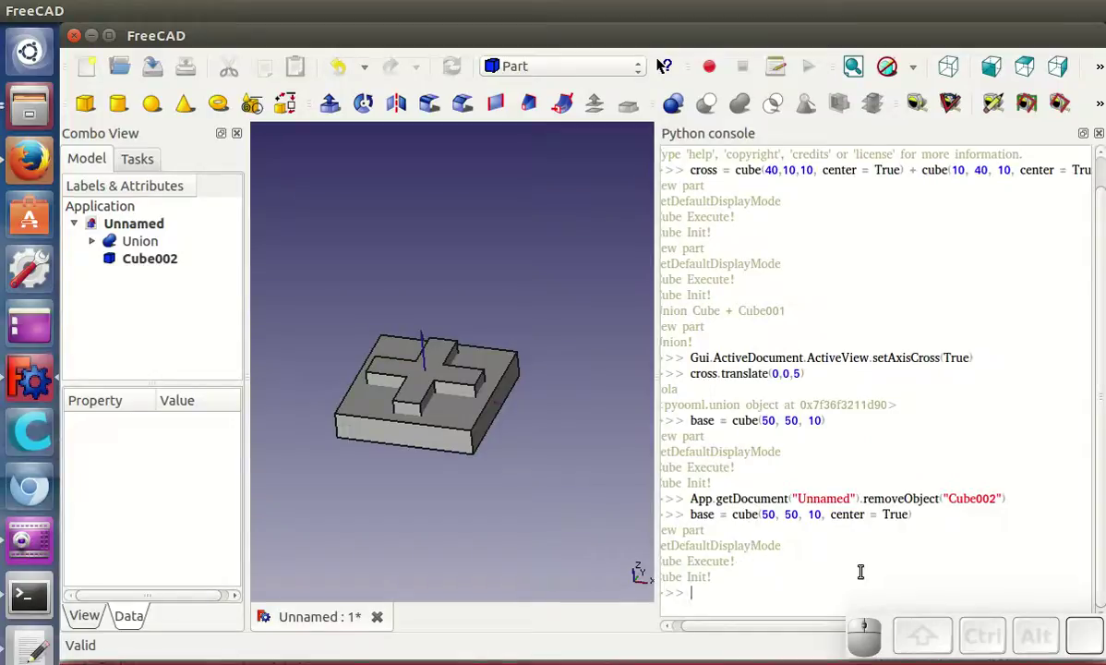
Step: Begin composing pieza = cross + … to fuse the cross with the base
key("space")
key("shift+space")
key("shift+space")
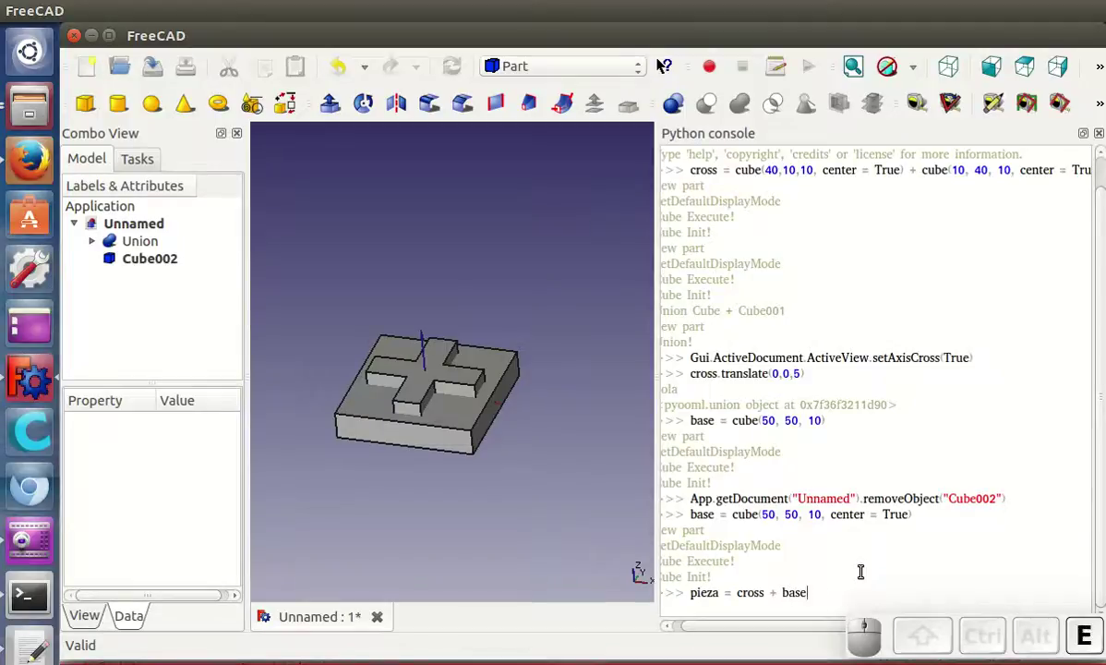
Step: Remove the Union001 solid via the Python console, leaving the document empty
key("Return")
scroll("down", 3)
left_click_drag(453, 441, 460, 425)
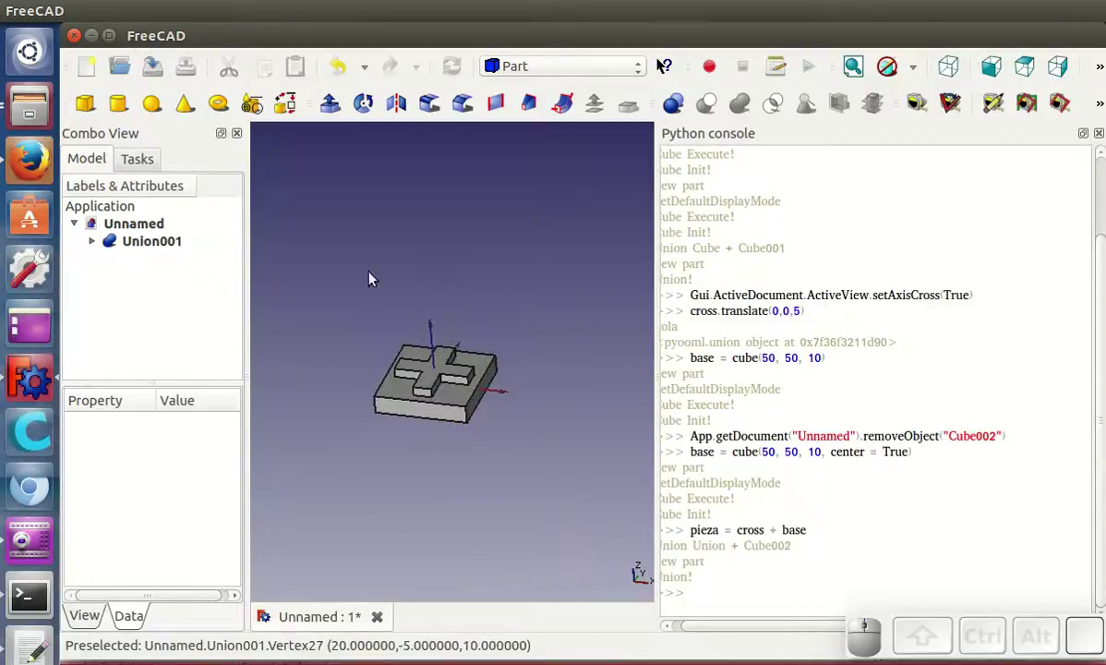
left_click(746, 586)
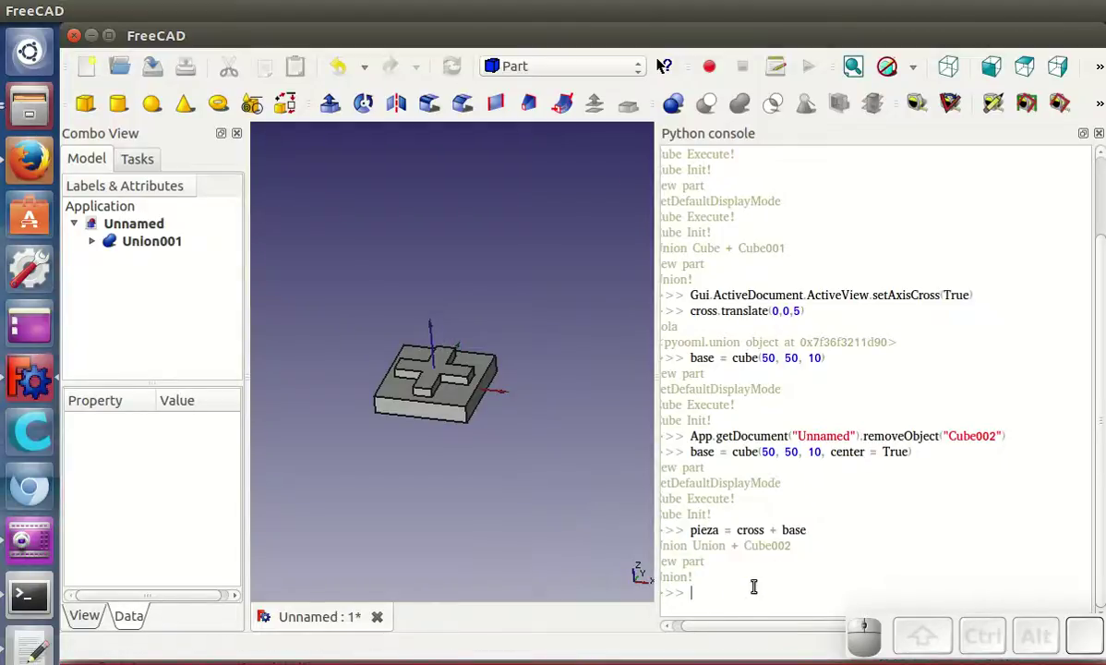
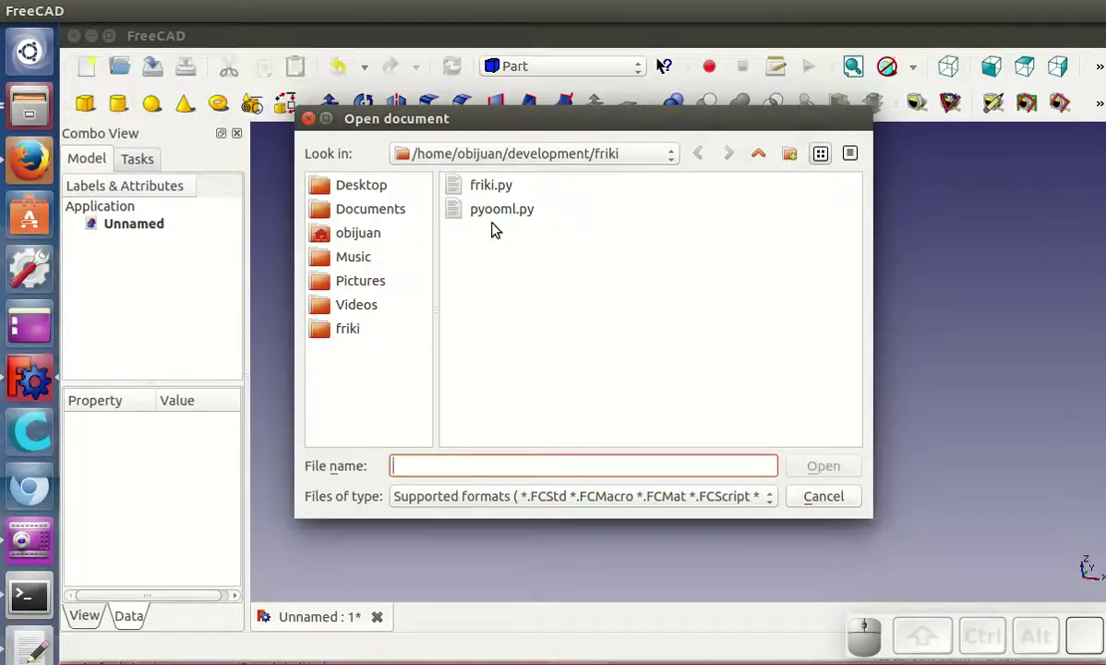
Step: Load the pyooml.py macro from the friki folder into the editor
left_click(513, 215)
scroll("down", 3)
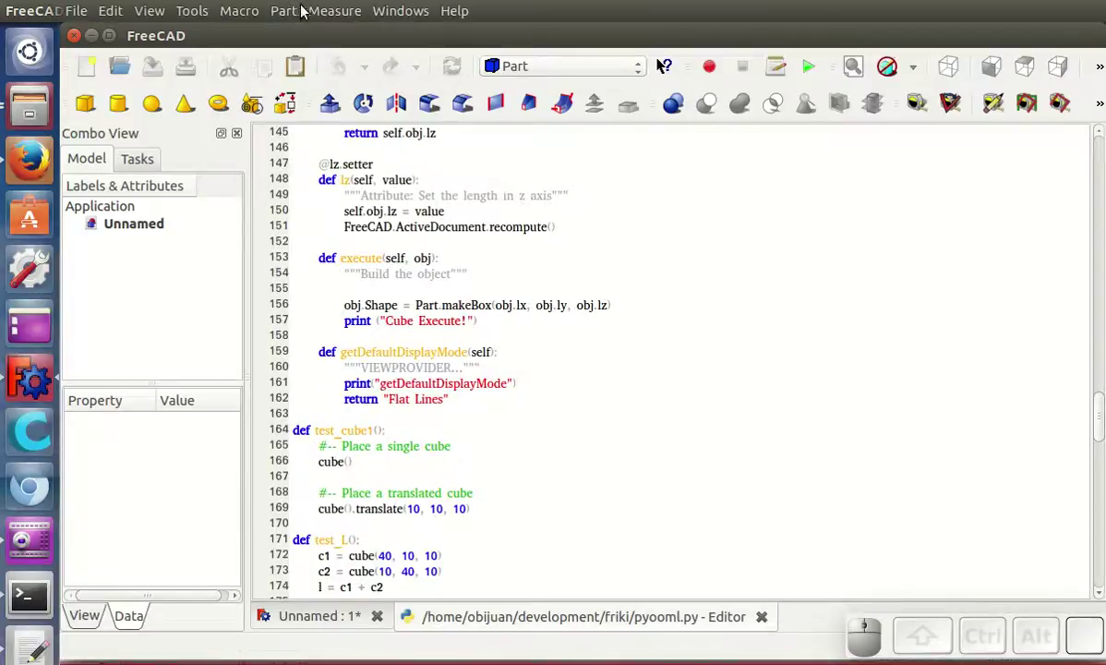
Step: Tile the macro editor and the empty 3D view side by side via the Windows menu
left_click(408, 9)
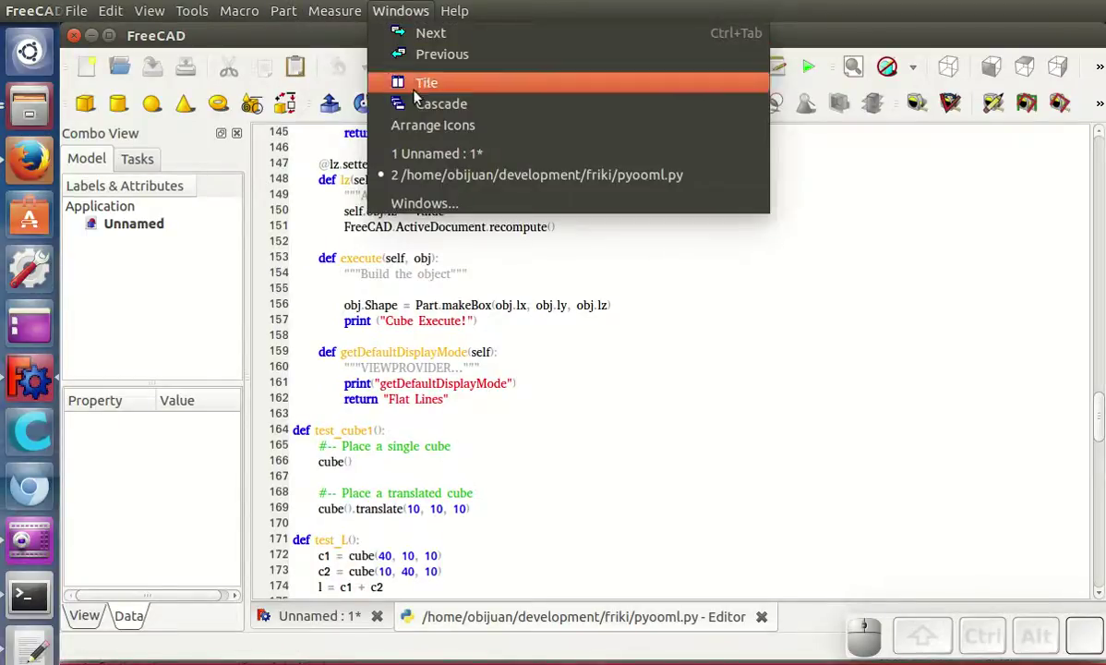
left_click(421, 109)
left_click(434, 158)
left_click(388, 10)
left_click(416, 89)
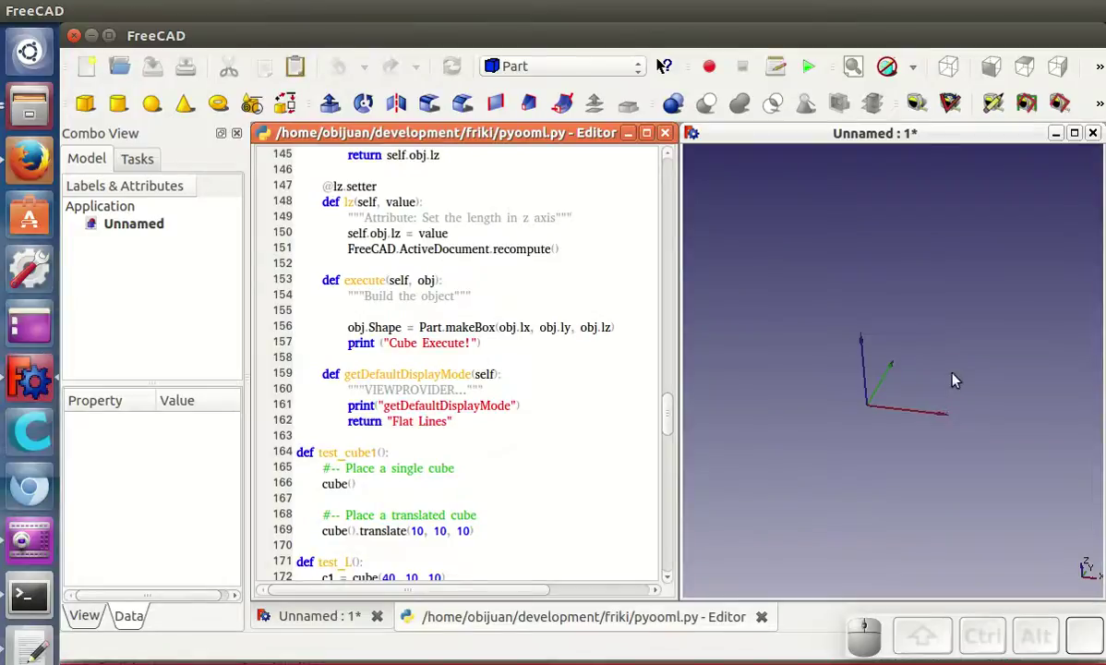
Step: Scroll the macro to cube_sine_2 and the __main__ block and focus the editor
scroll("down", 3)
scroll("down", 3)
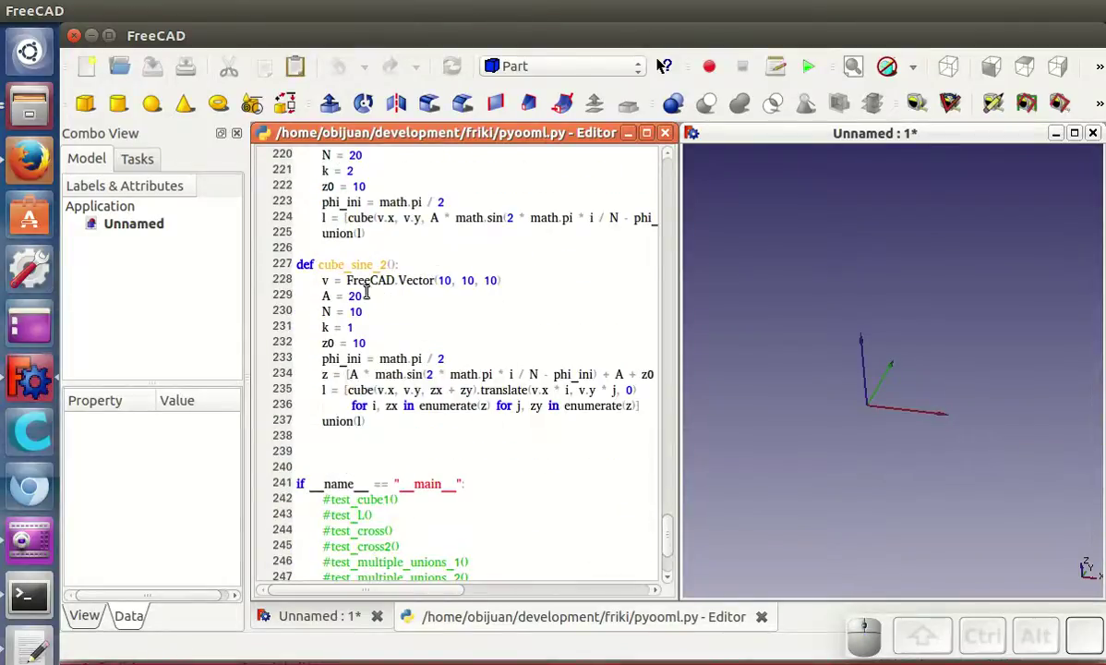
scroll("down", 3)
scroll("up", 3)
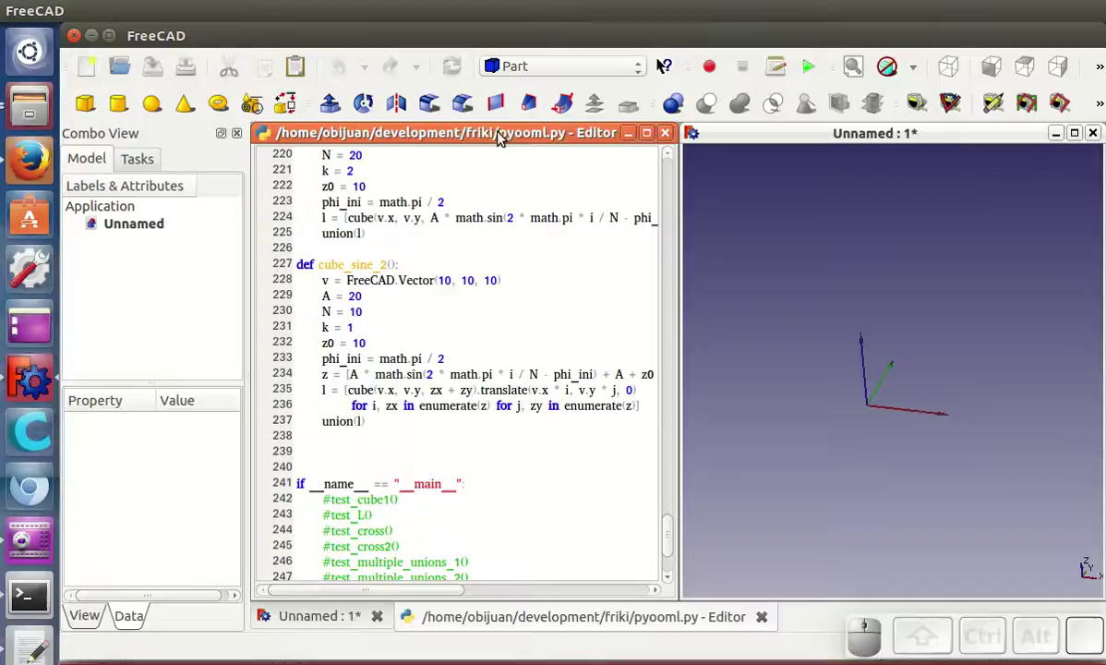
left_click(501, 134)
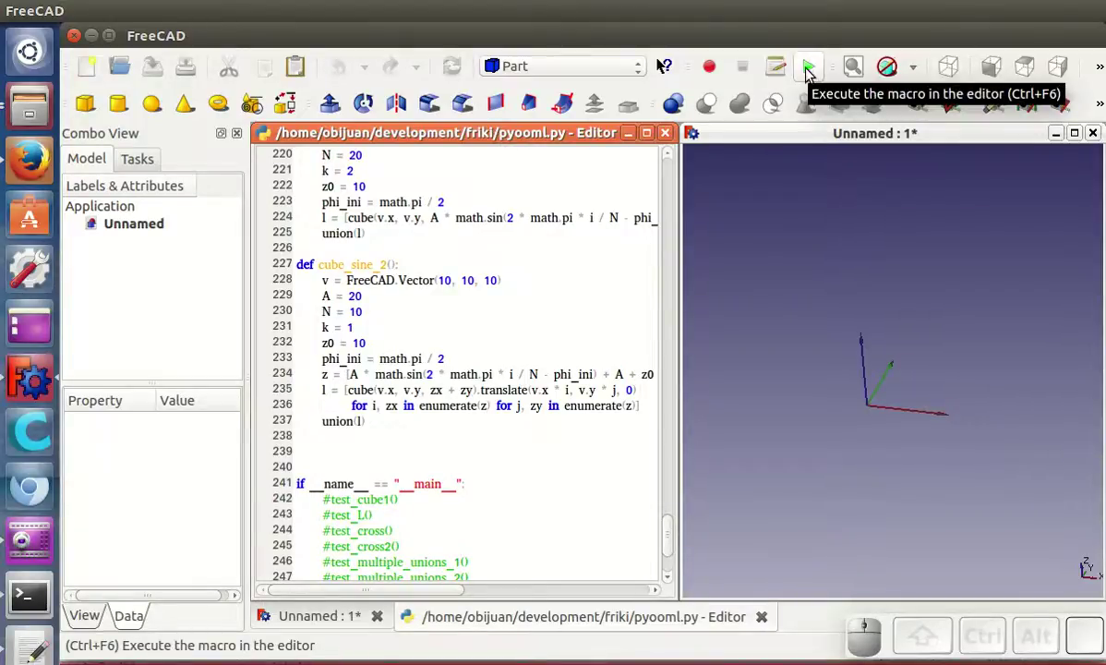
Step: Execute the macro so the stepped sine-surface Union of cubes appears, and zoom out
left_click(813, 73)
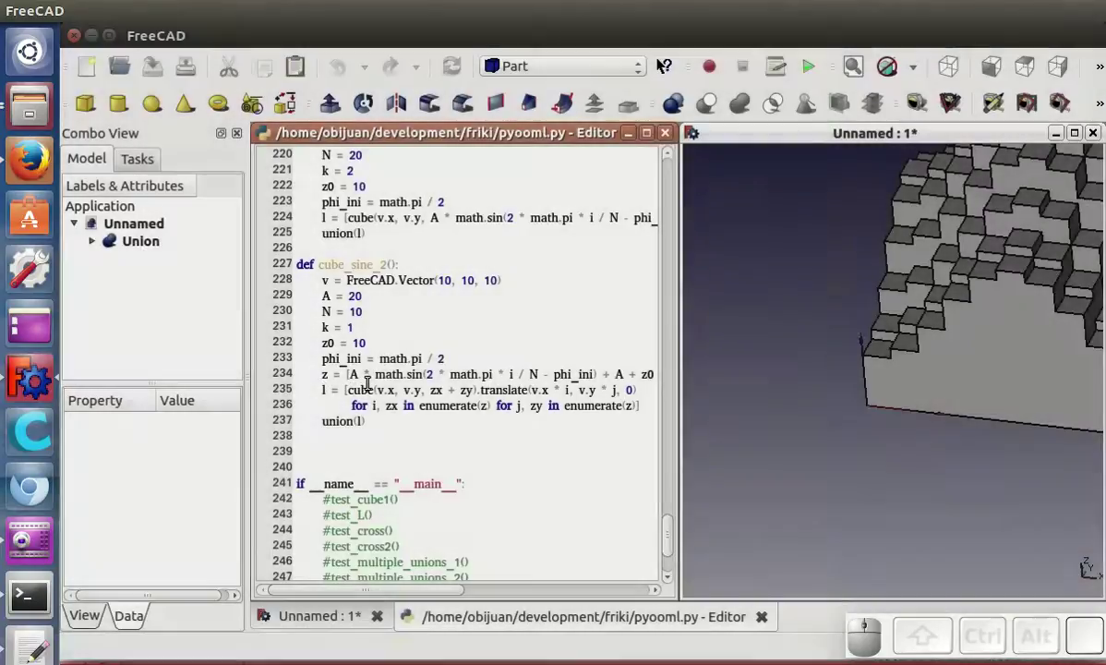
scroll("down", 3)
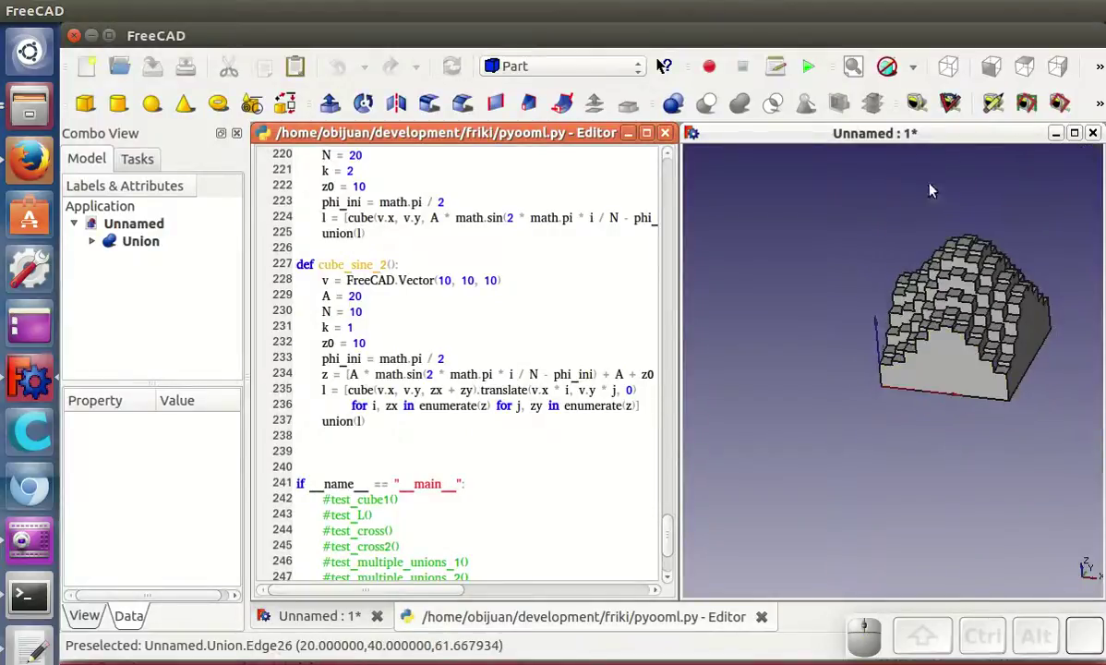
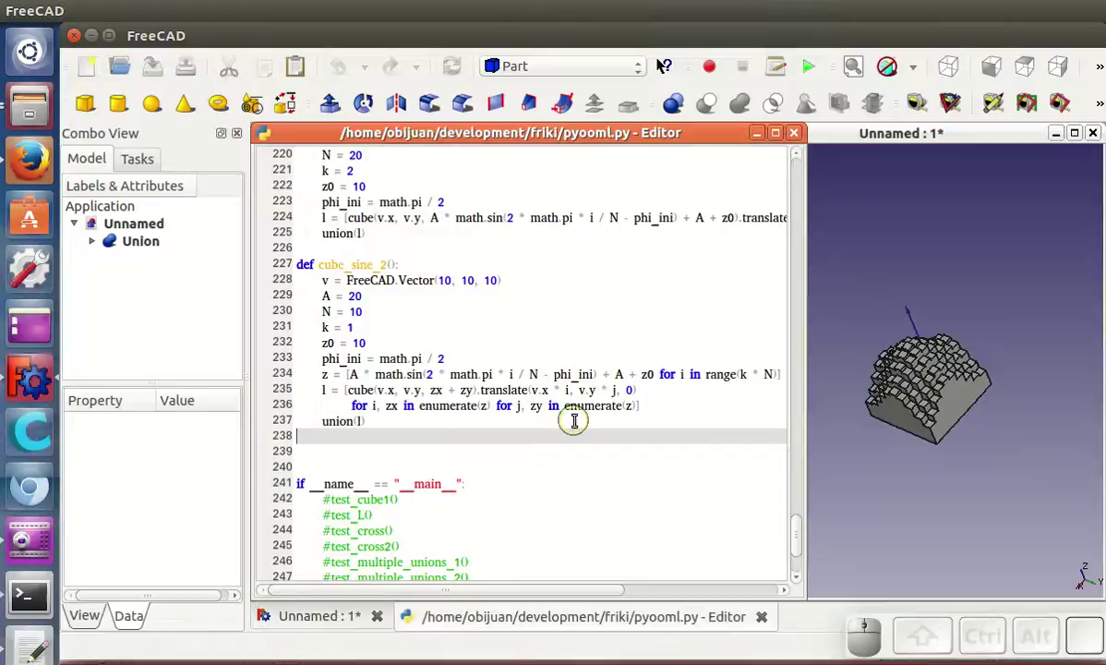
Step: Point out the cube-list and union lines in the code, then widen the 3D view
left_click(381, 386)
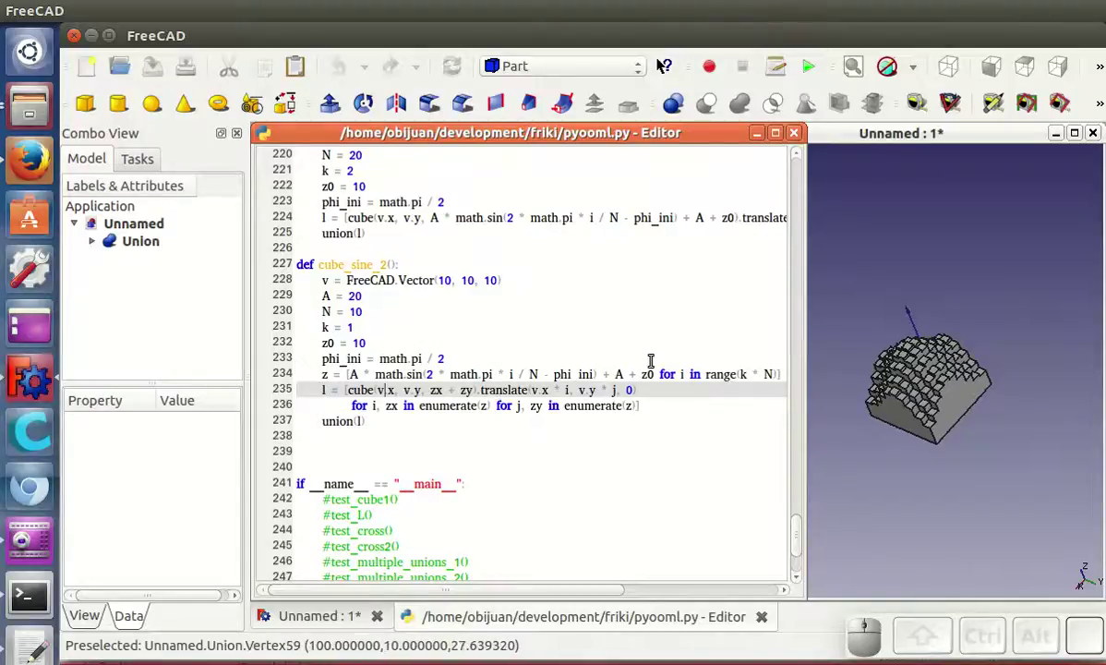
left_click(368, 420)
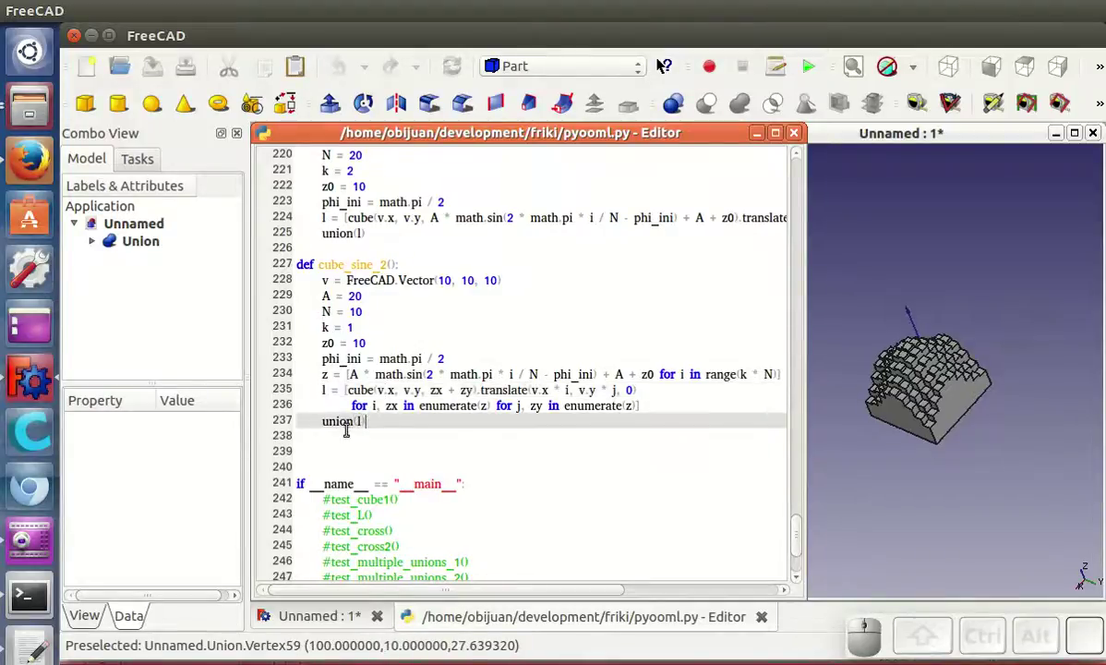
left_click_drag(888, 416, 928, 437)
scroll("down", 3)
scroll("up", 3)
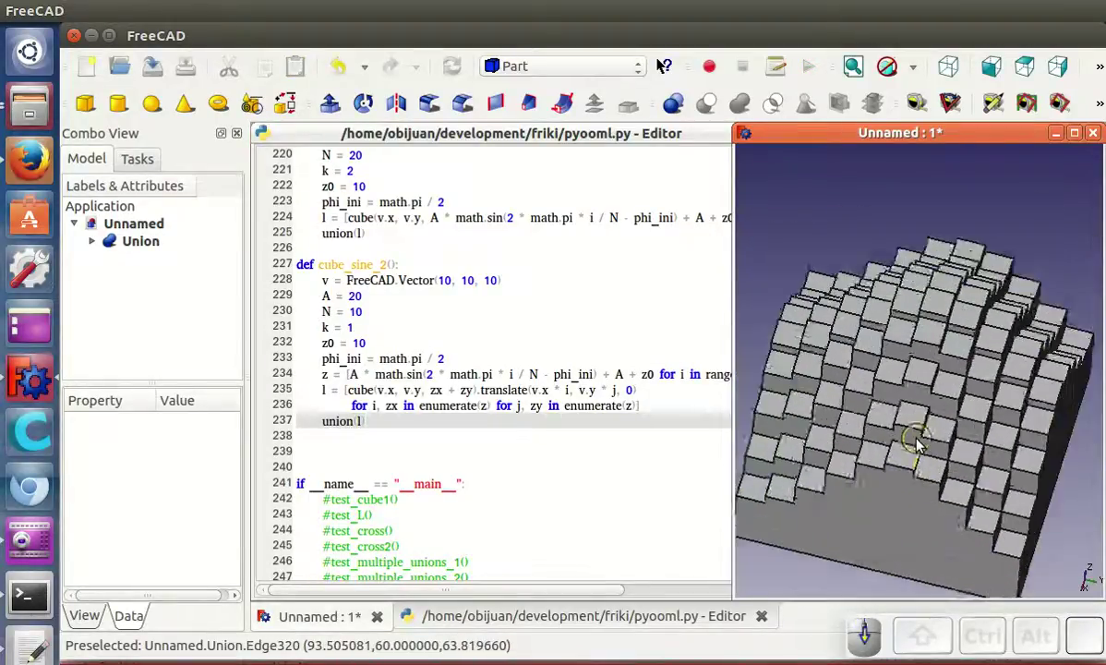
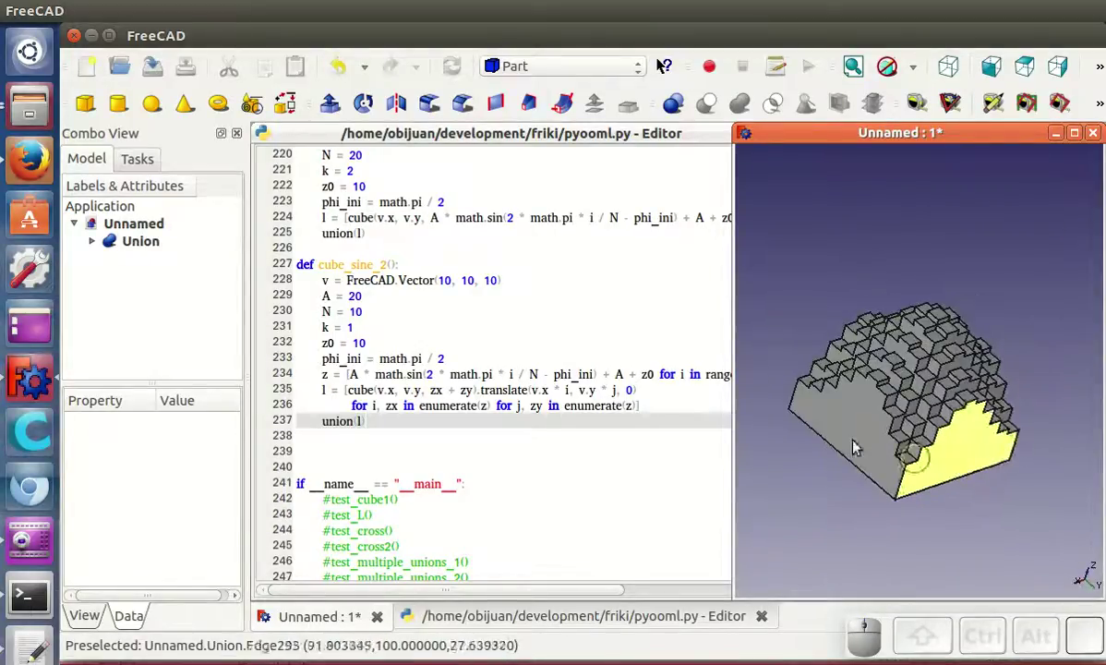
Step: Recenter on the stepped solid and orbit it to view it from other sides
middle_click(869, 442)
scroll("down", 3)
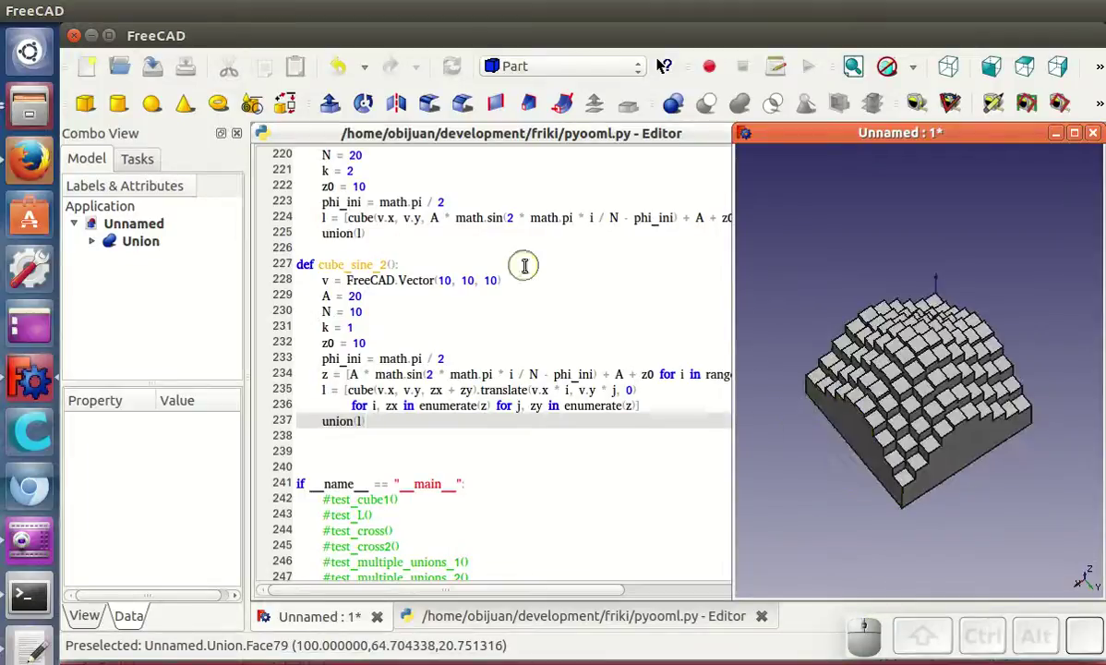
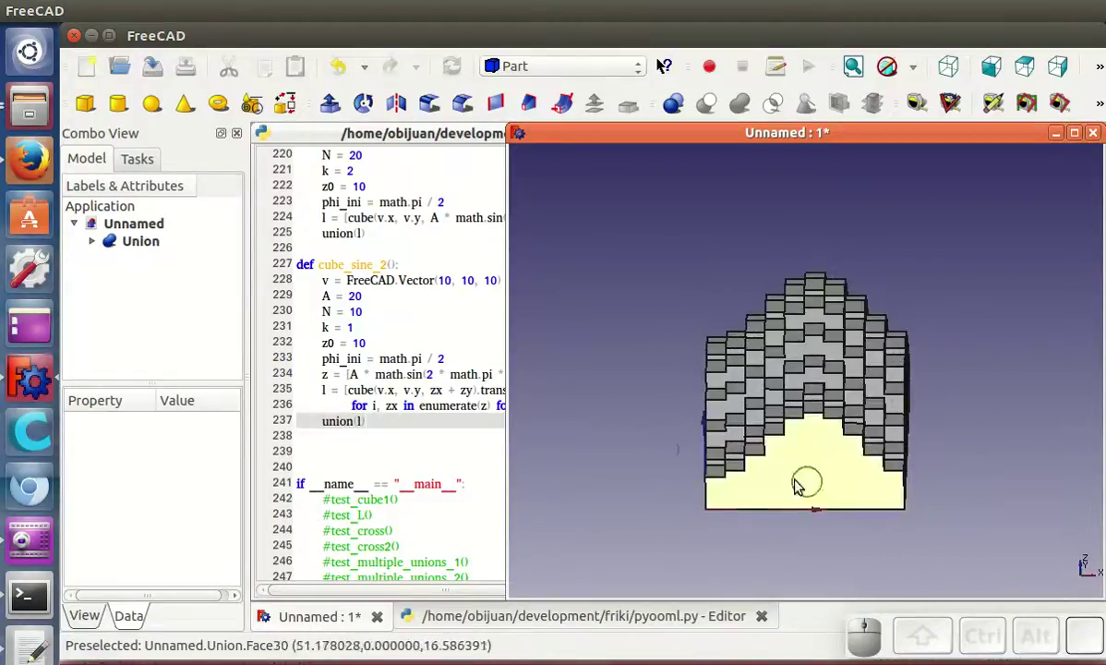
left_click_drag(668, 454, 759, 476)
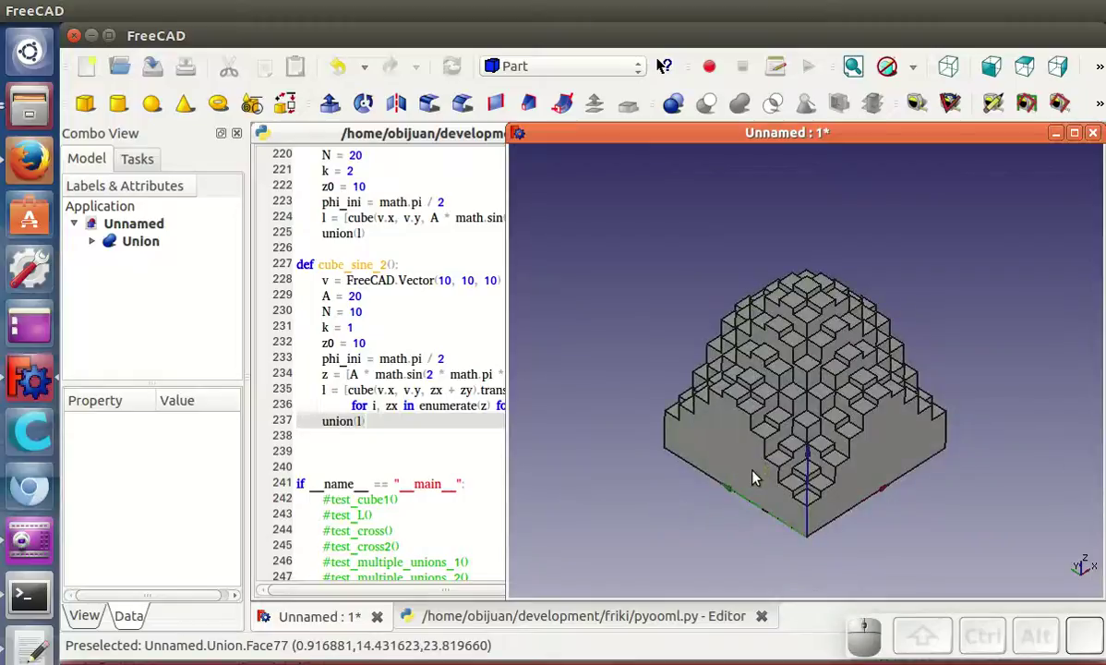
left_click_drag(635, 439, 746, 491)
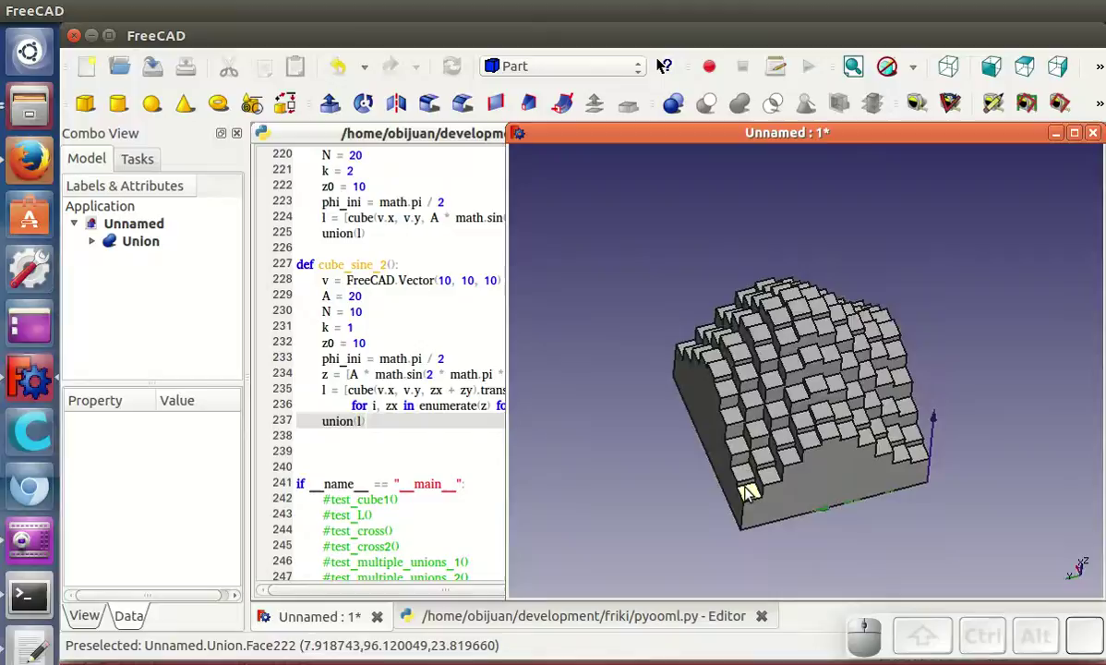
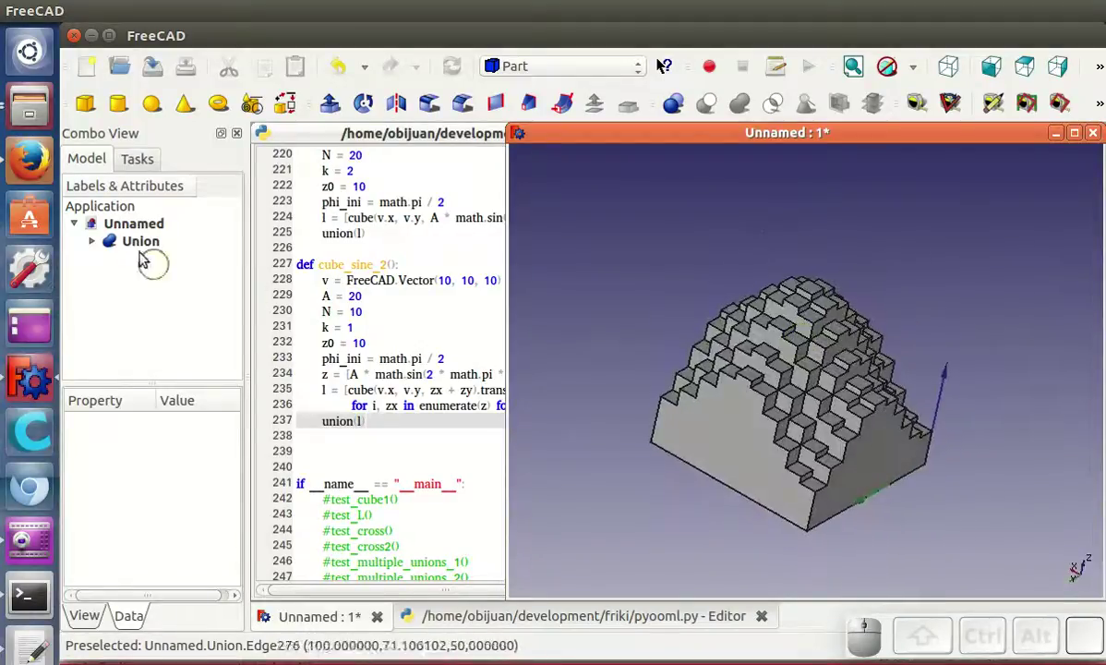
Step: Expand the Union in the tree to reveal its Cube children, then collapse it
left_click(136, 243)
left_click(101, 242)
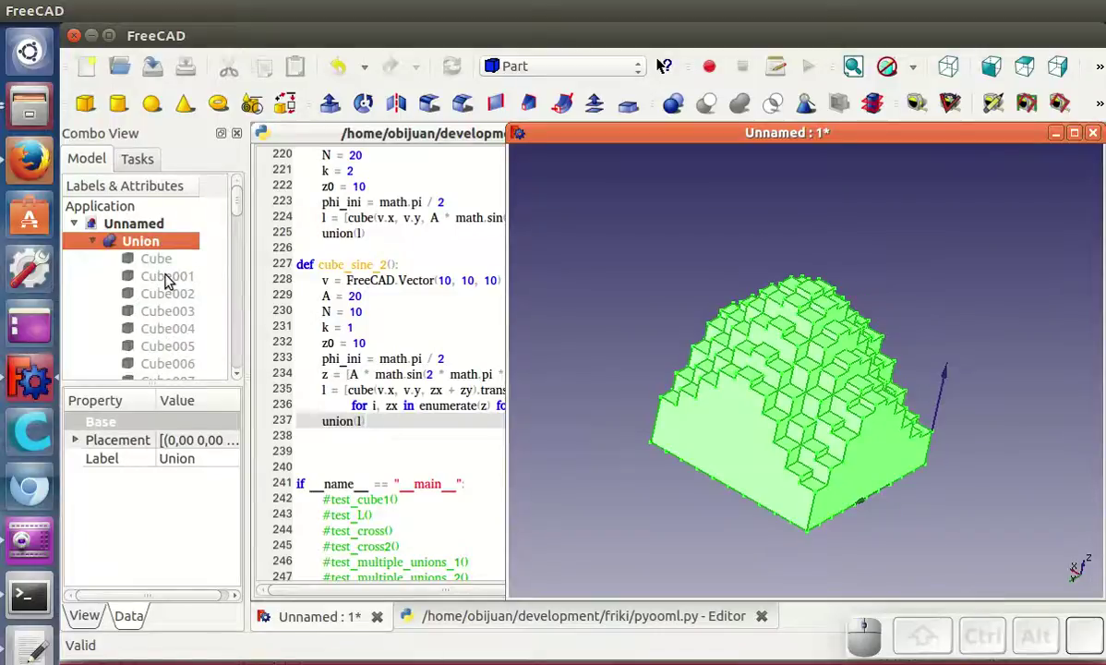
left_click(95, 240)
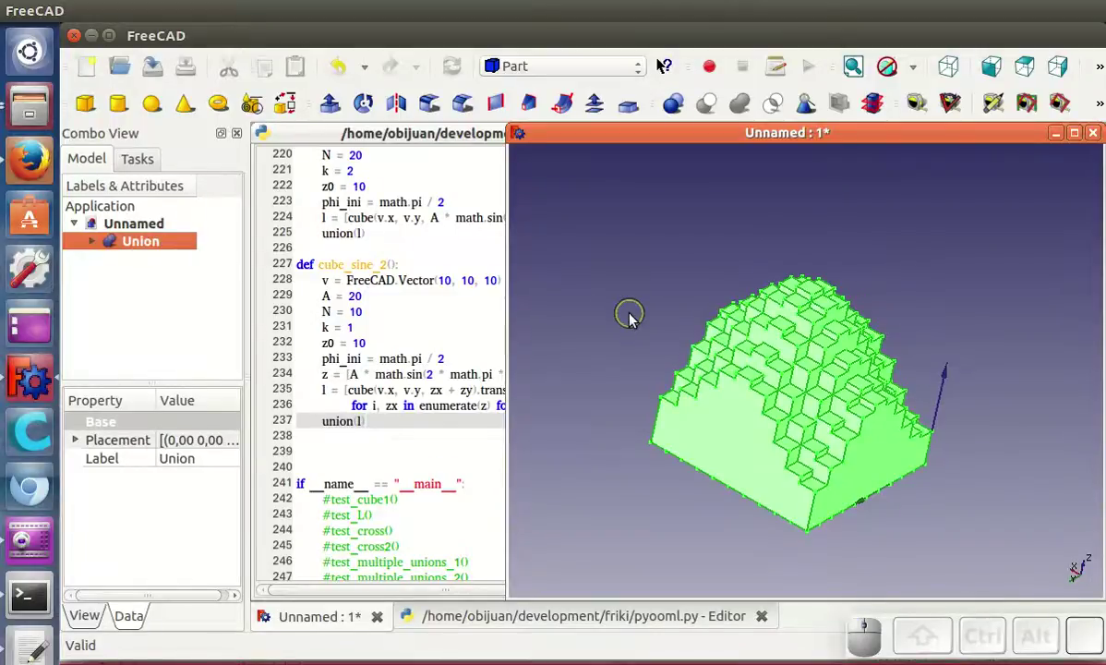
Step: Clear the selection and orbit the sine-surface solid slightly
left_click(634, 319)
scroll("down", 3)
left_click_drag(635, 319, 698, 549)
scroll("down", 3)
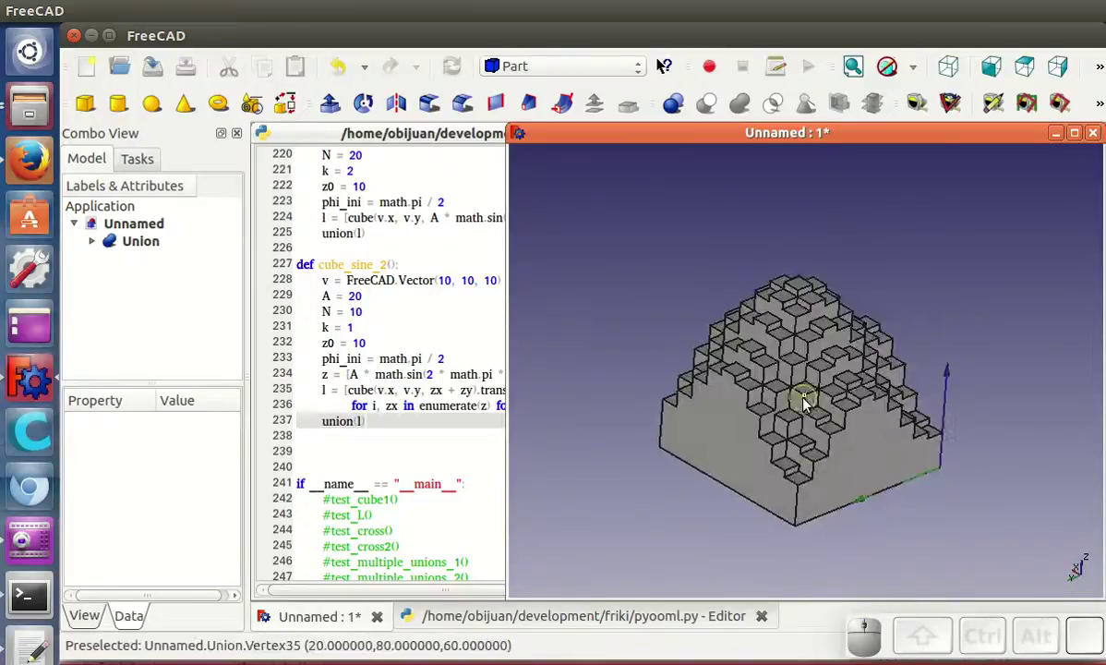
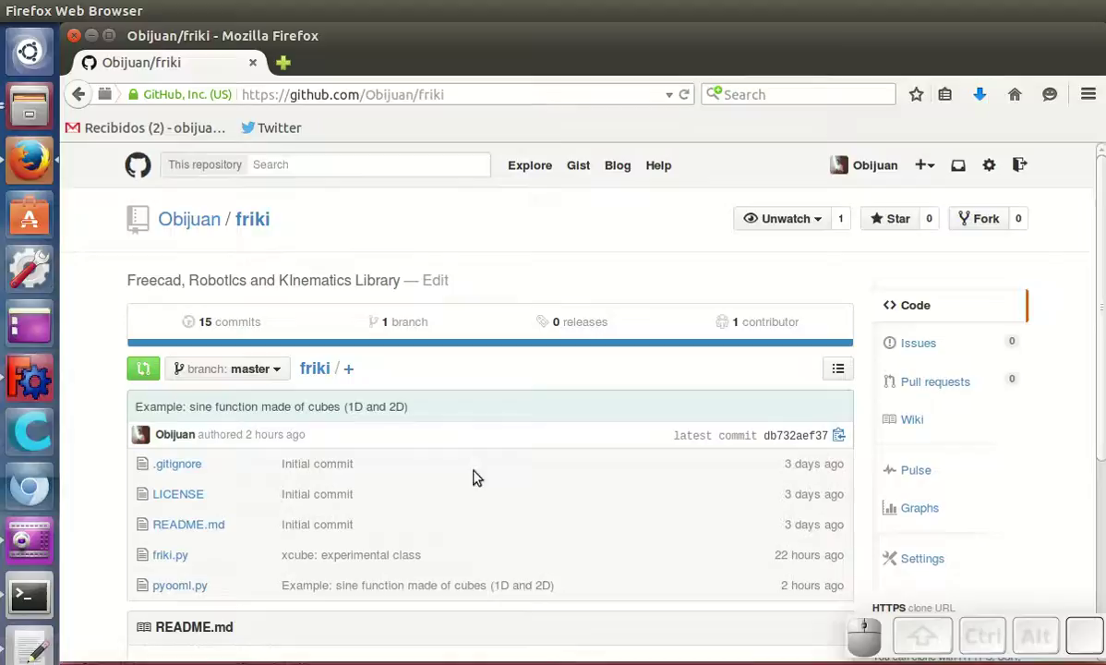
scroll("down", 3)
scroll("down", 3)
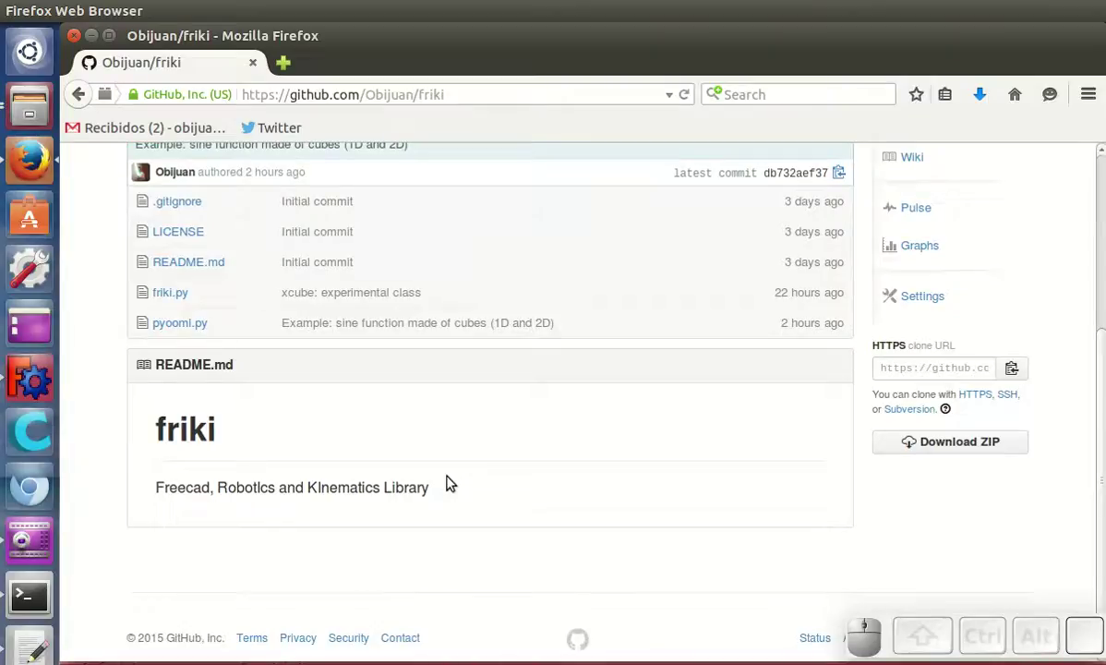
scroll("up", 3)
scroll("down", 3)
scroll("up", 3)
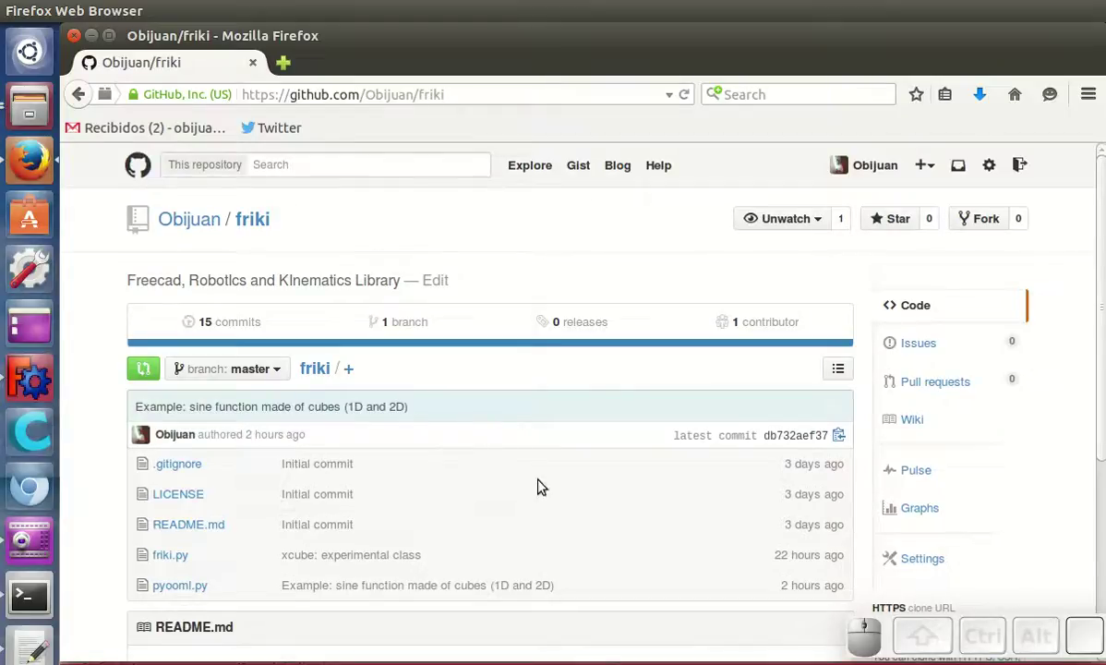